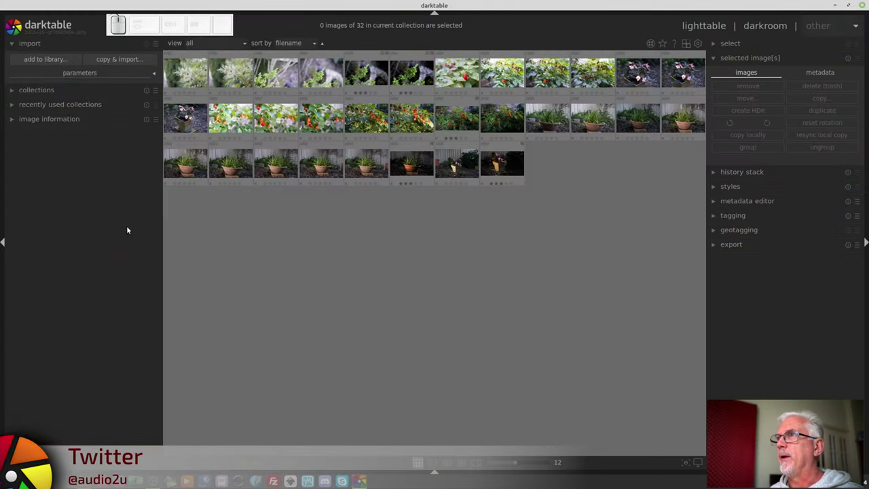
- Poke around the lighttable's top bar and left panel controls
{"action": "left_click_drag", "start_coordinate": [151, 25], "coordinate": [154, 73]}
{"action": "left_click", "coordinate": [161, 34]}
{"action": "left_click_drag", "start_coordinate": [147, 18], "coordinate": [145, 20]}
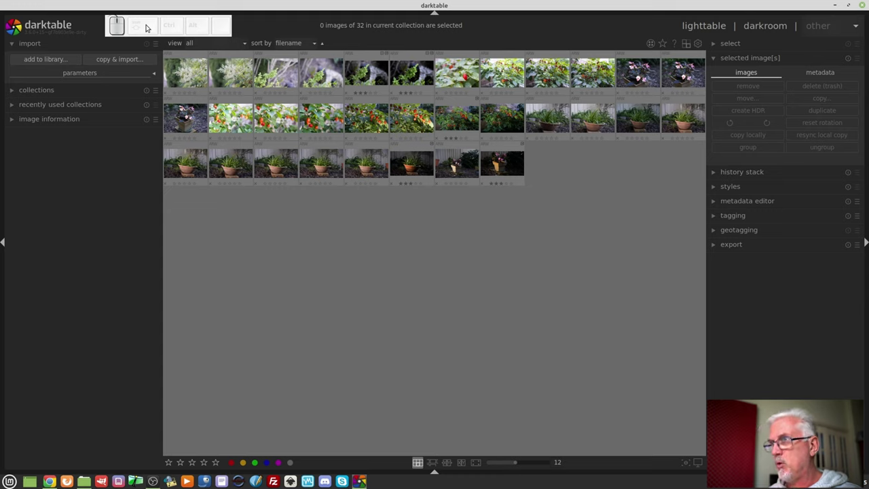
{"action": "left_click", "coordinate": [123, 275]}
{"action": "right_click", "coordinate": [160, 254]}
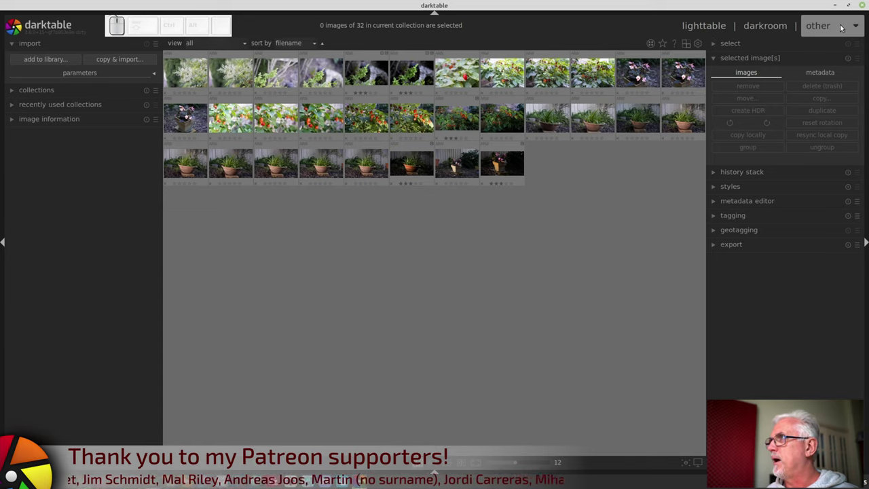
- Glance at the other-views list, then start adding existing photos to the library from the import module
{"action": "left_click", "coordinate": [839, 25]}
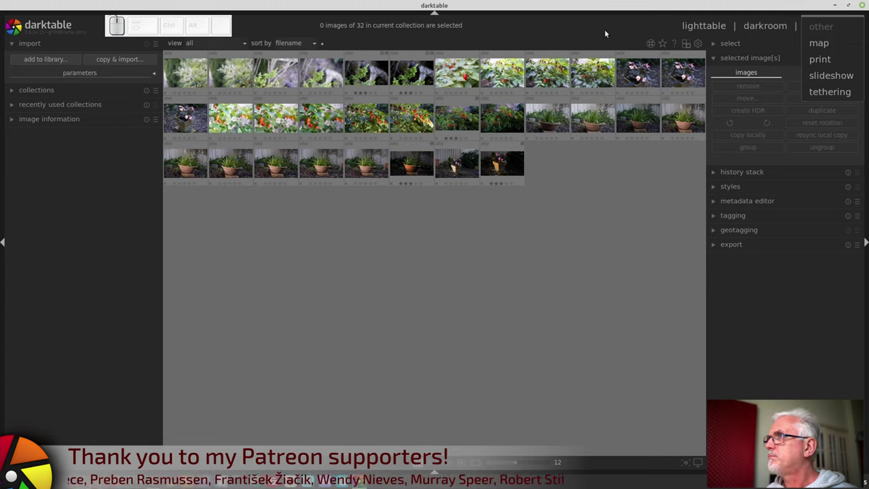
{"action": "left_click", "coordinate": [593, 27]}
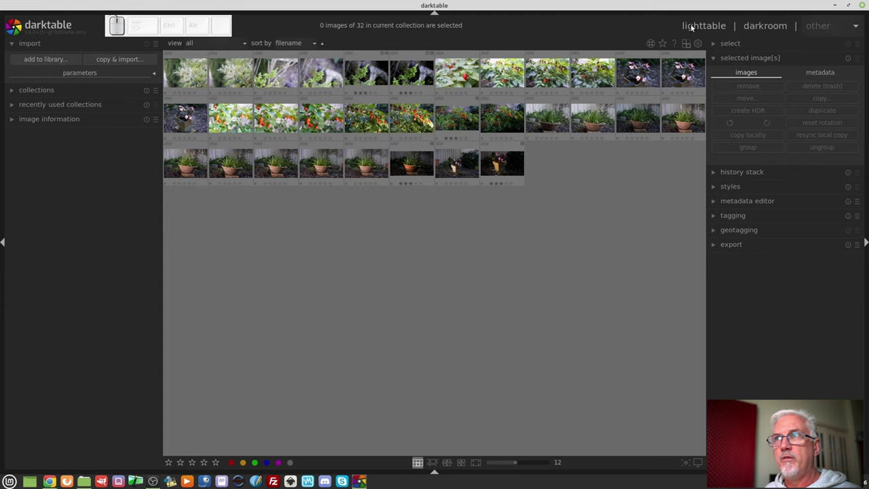
{"action": "left_click", "coordinate": [36, 46]}
{"action": "left_click", "coordinate": [29, 48]}
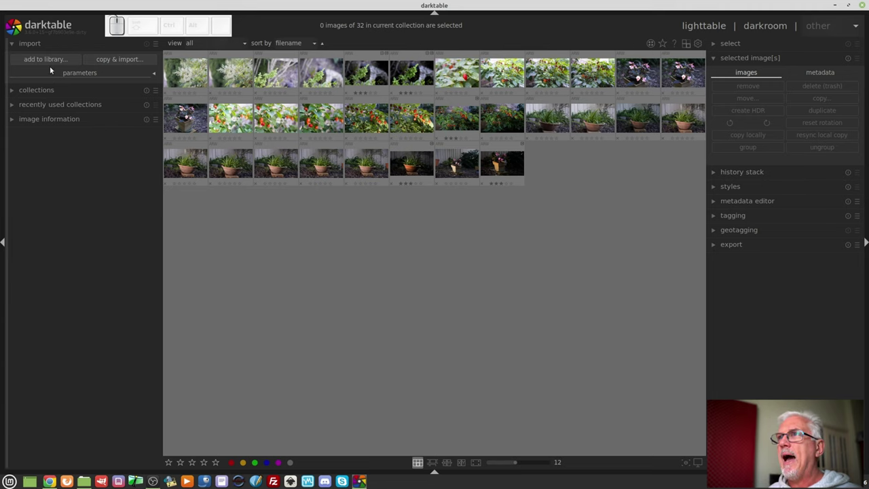
{"action": "left_click", "coordinate": [39, 55]}
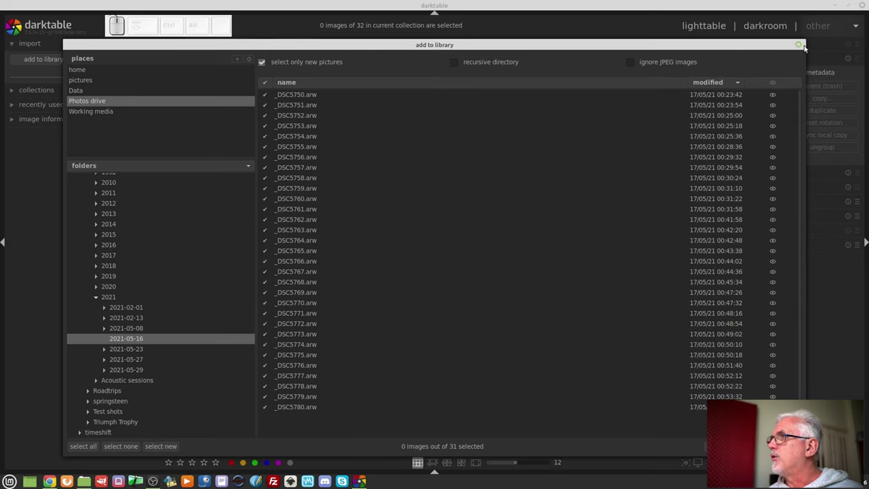
{"action": "left_click", "coordinate": [803, 47]}
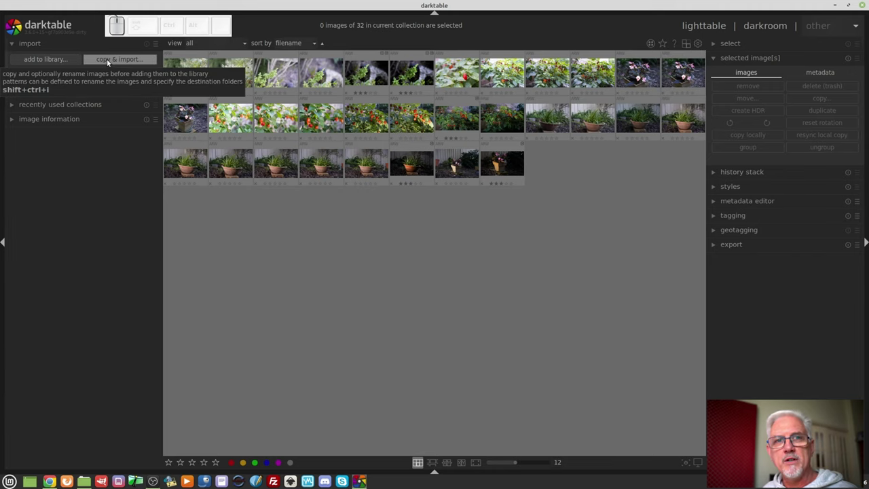
{"action": "left_click", "coordinate": [108, 61]}
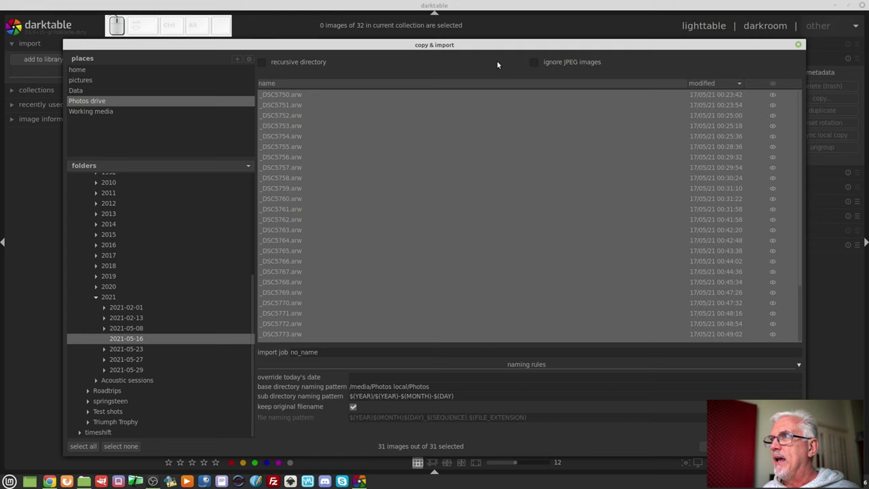
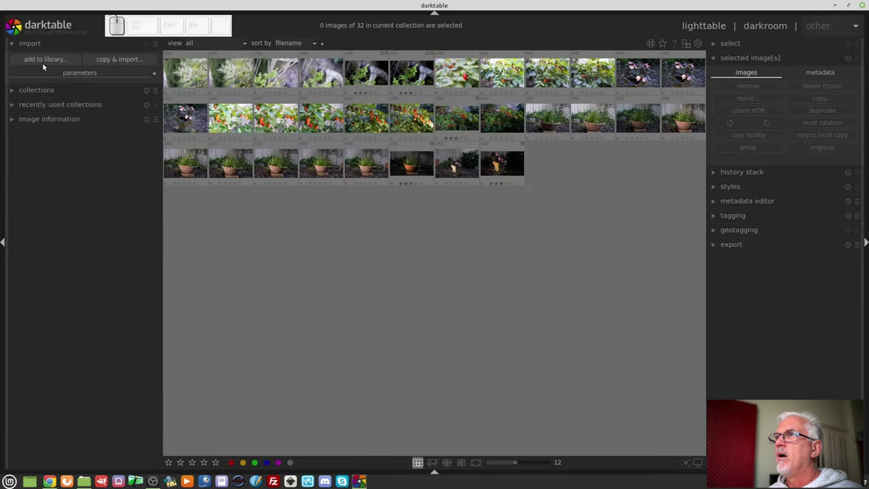
- Browse the May 2021 folders to 2021-05-29 and select all 111 of its RAW photos
{"action": "left_click", "coordinate": [36, 59]}
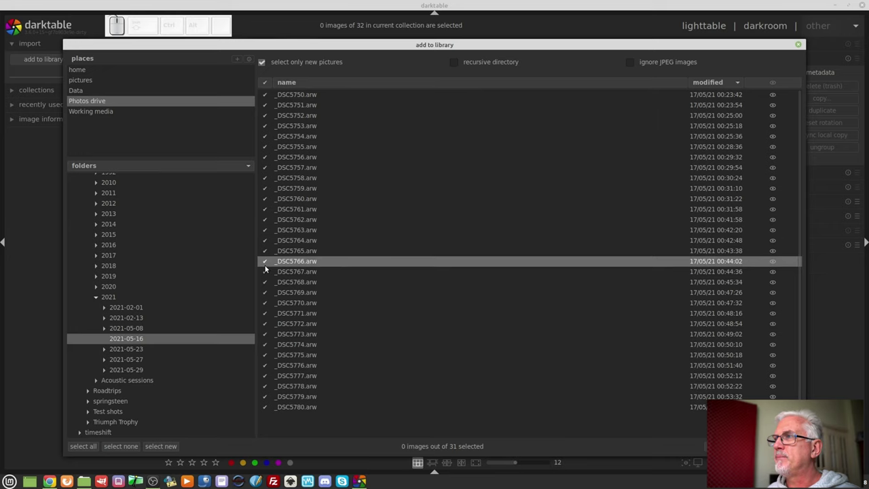
{"action": "left_click", "coordinate": [139, 353]}
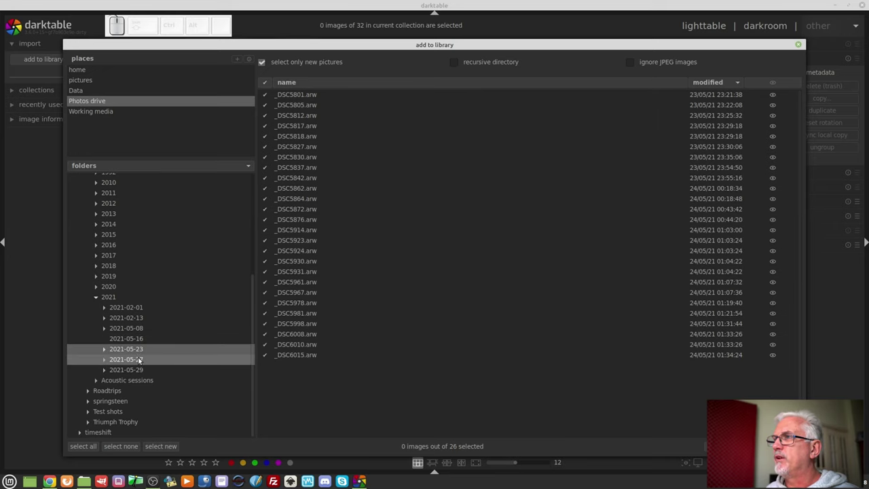
{"action": "left_click", "coordinate": [138, 360]}
{"action": "left_click", "coordinate": [139, 373]}
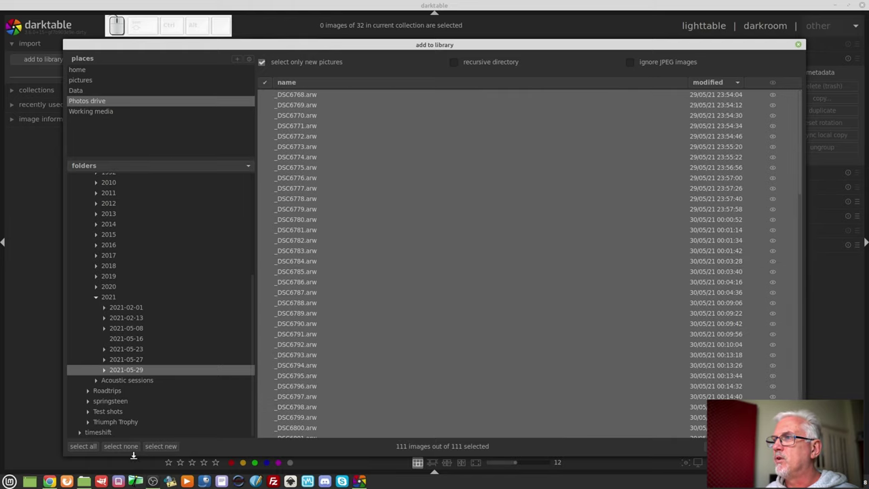
{"action": "left_click", "coordinate": [115, 449]}
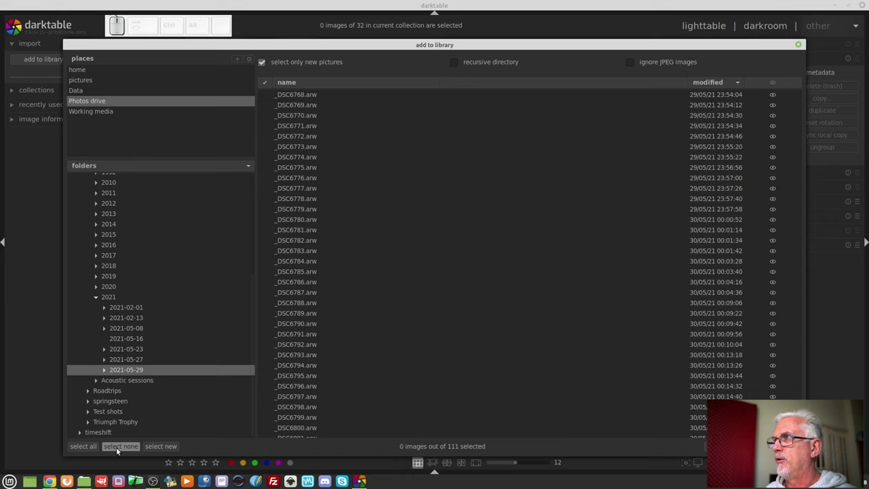
{"action": "left_click", "coordinate": [85, 447]}
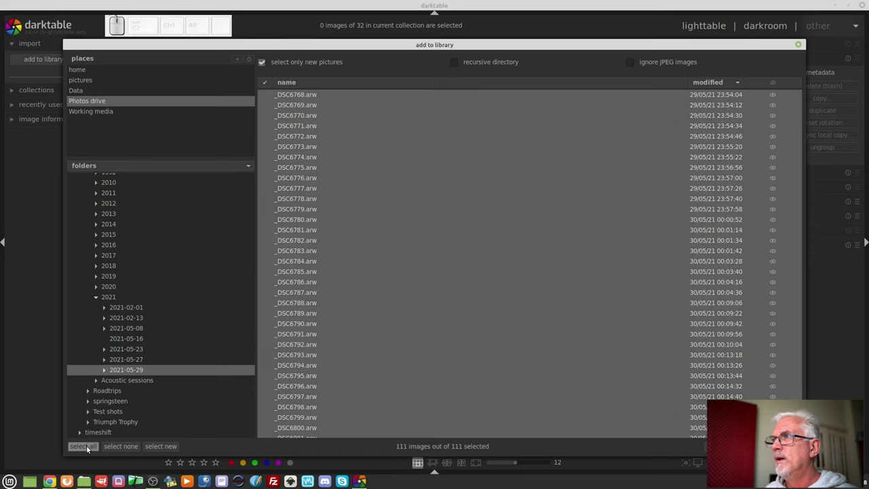
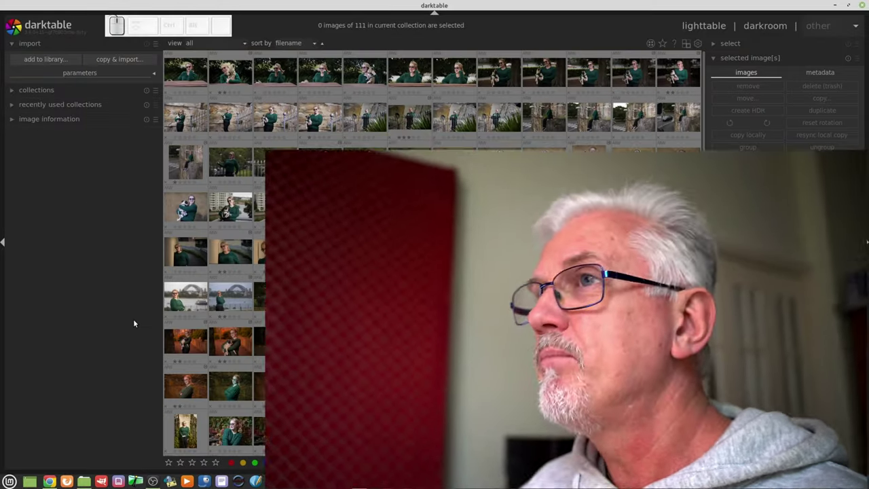
- Start copy & import from the 31 GB Volume card and list the DCIM/100MSDCF folder's photos
{"action": "left_click", "coordinate": [119, 59]}
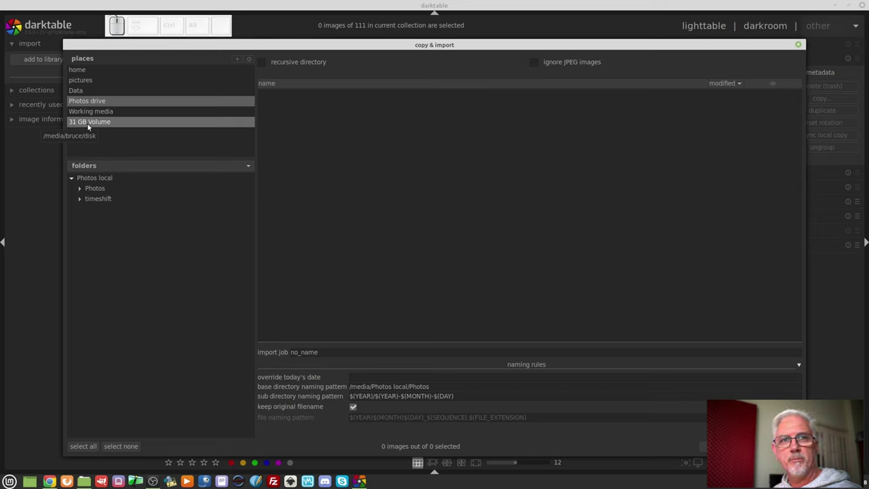
{"action": "left_click", "coordinate": [92, 126]}
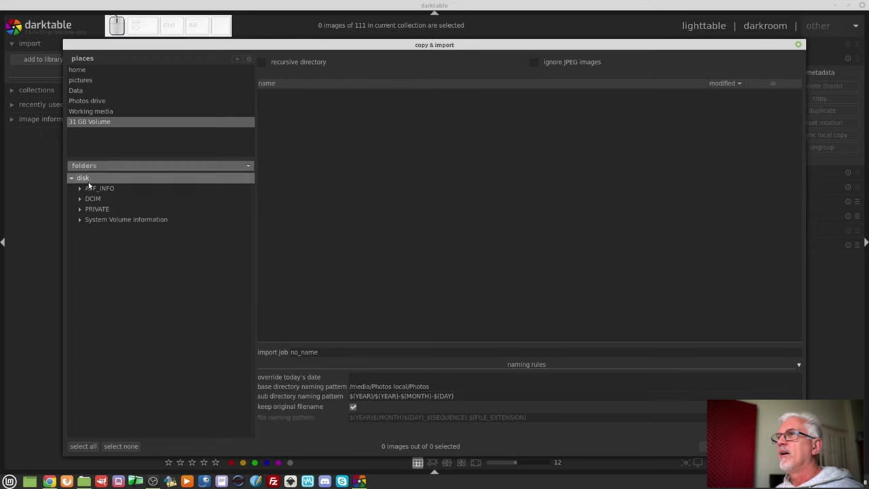
{"action": "left_click", "coordinate": [84, 201]}
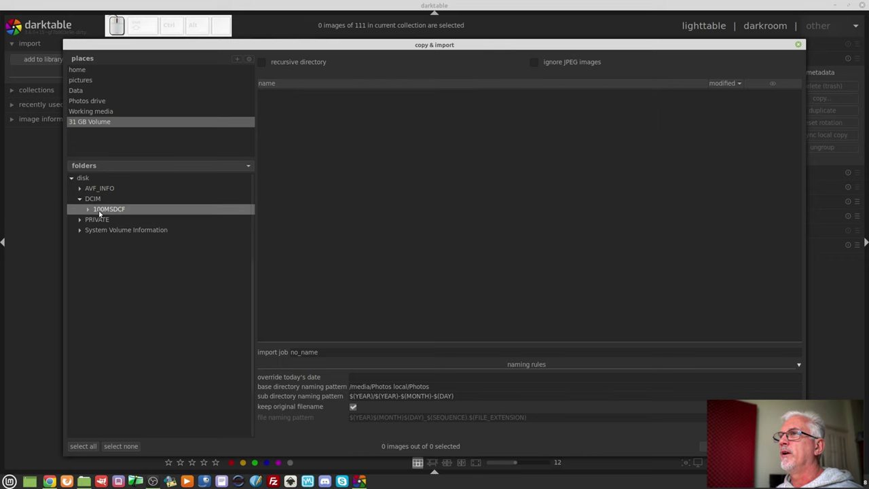
{"action": "left_click", "coordinate": [97, 212]}
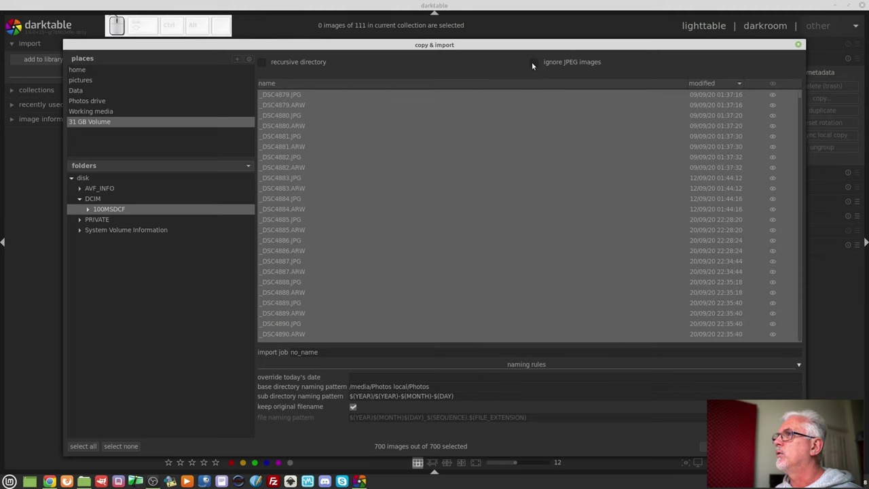
- Ignore JPEG images in the list and show thumbnails for all listed photos
{"action": "left_click", "coordinate": [533, 64]}
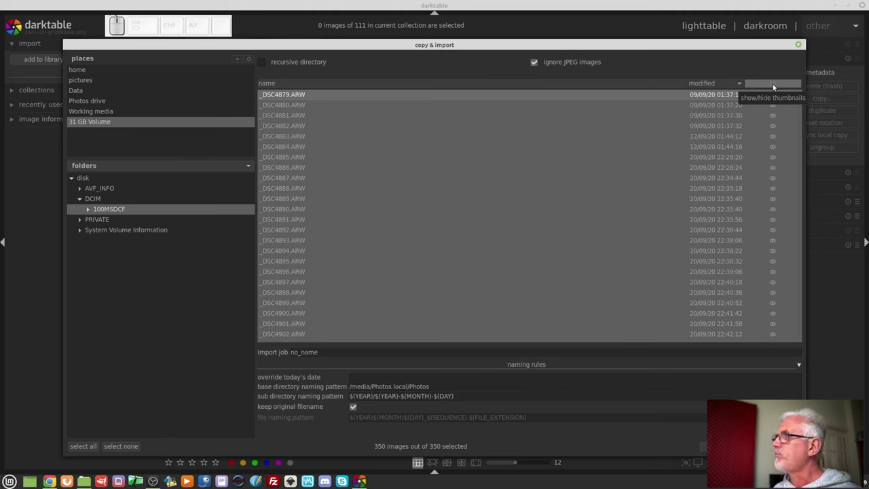
{"action": "left_click", "coordinate": [777, 86]}
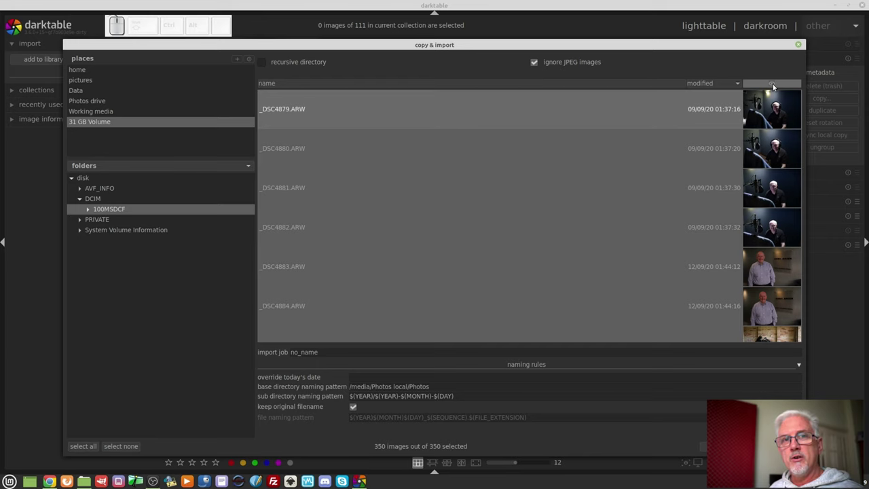
{"action": "left_click", "coordinate": [777, 86]}
{"action": "left_click", "coordinate": [777, 189]}
{"action": "left_click", "coordinate": [777, 249]}
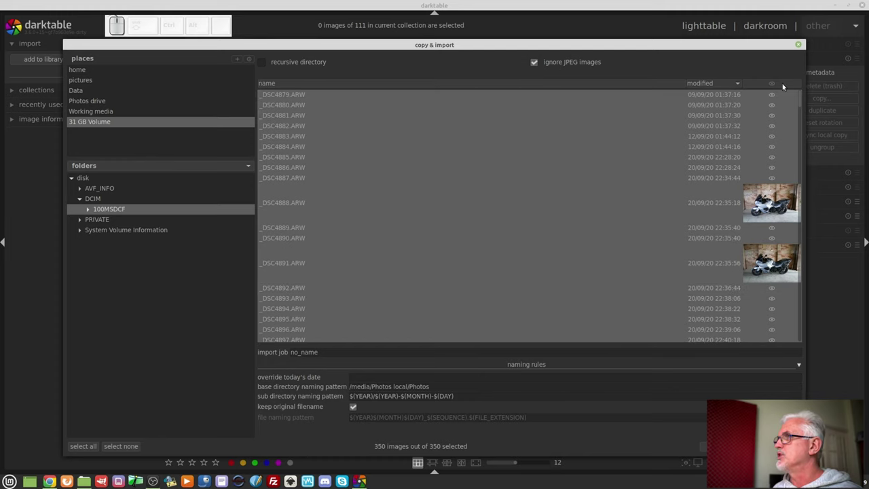
{"action": "left_click", "coordinate": [778, 86]}
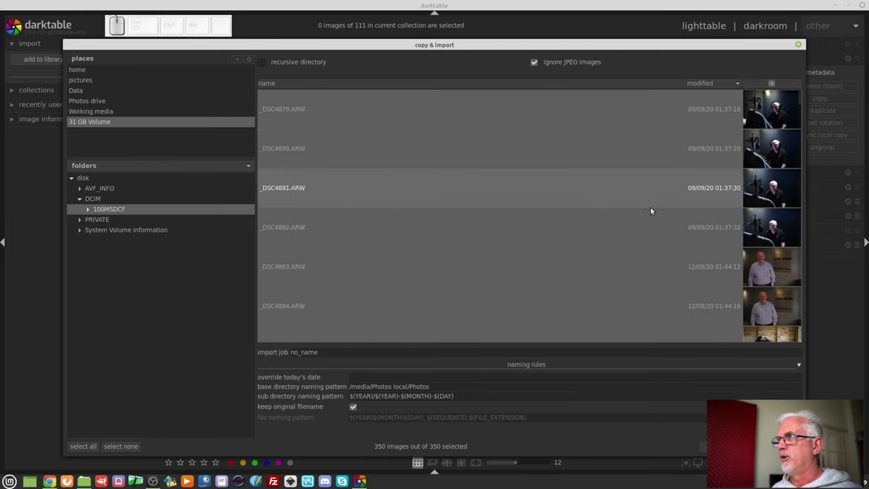
- Select the four motorcycle shots _DSC4892 to _DSC4895 for import
{"action": "scroll", "scroll_direction": "down", "scroll_amount": 3}
{"action": "scroll", "scroll_direction": "down", "scroll_amount": 3}
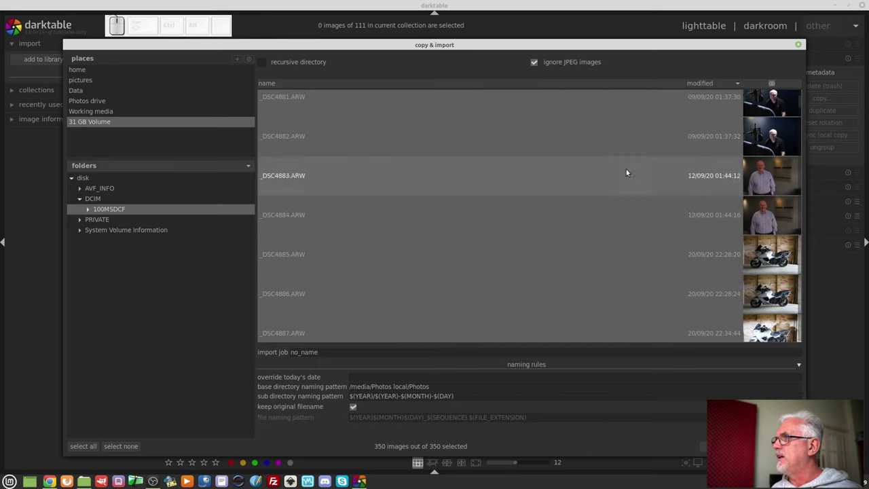
{"action": "left_click", "coordinate": [288, 259]}
{"action": "scroll", "scroll_direction": "down", "scroll_amount": 3}
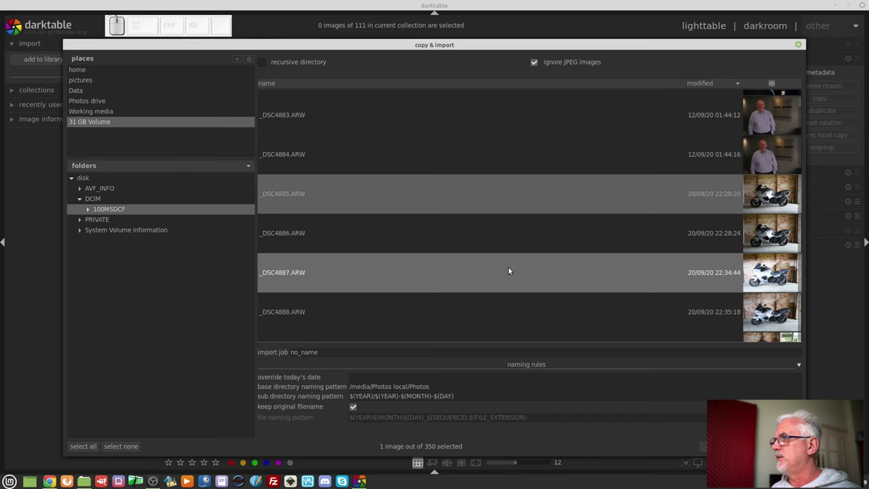
{"action": "scroll", "scroll_direction": "down", "scroll_amount": 3}
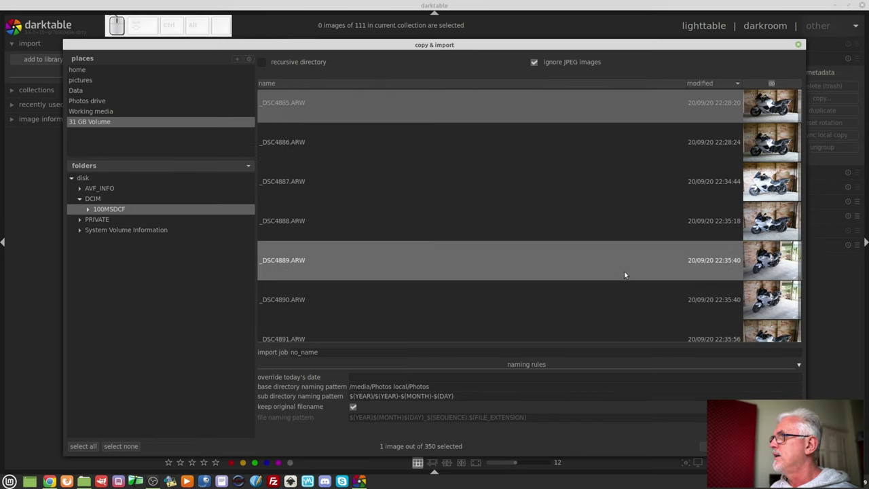
{"action": "left_click", "coordinate": [307, 258]}
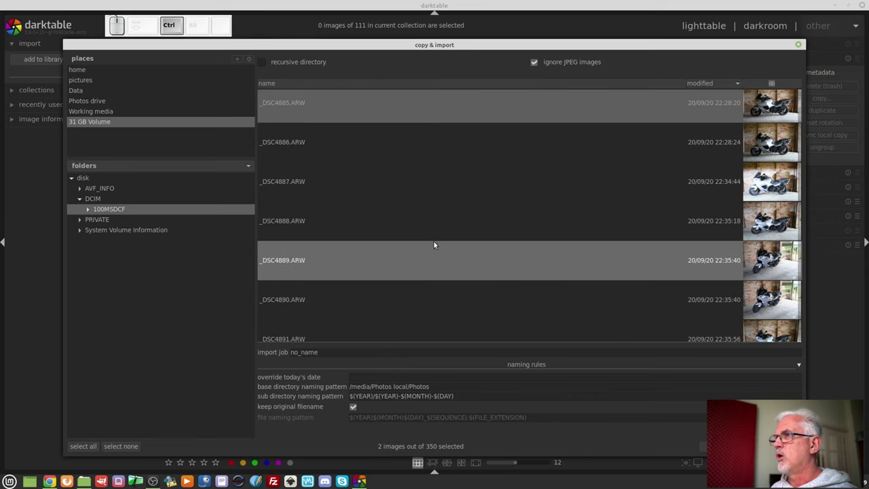
{"action": "scroll", "scroll_direction": "down", "scroll_amount": 3}
{"action": "left_click", "coordinate": [289, 281]}
{"action": "scroll", "scroll_direction": "down", "scroll_amount": 3}
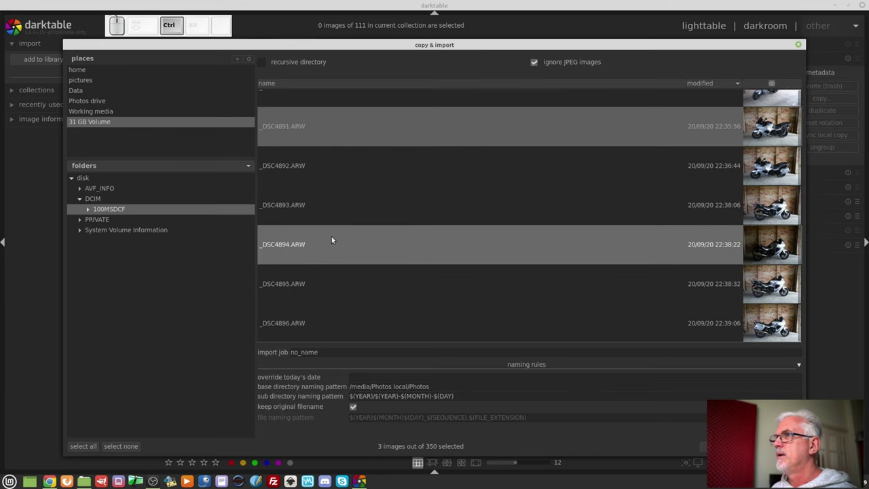
{"action": "left_click", "coordinate": [295, 218]}
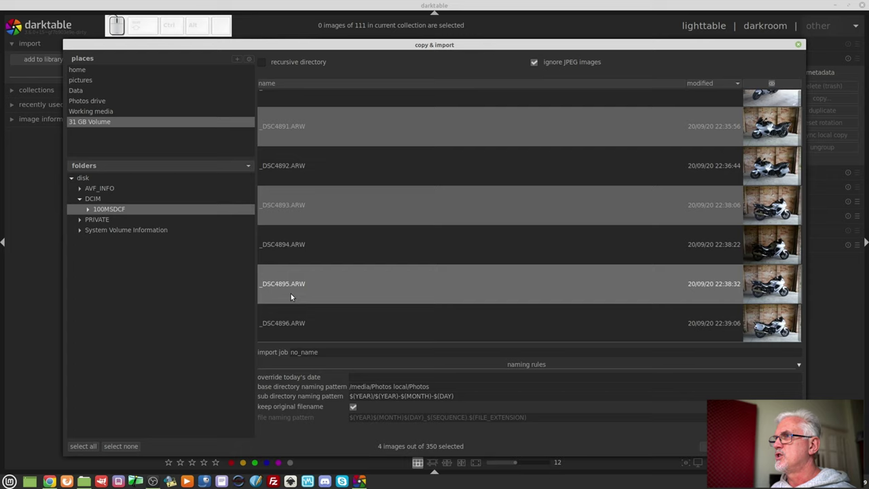
{"action": "left_click", "coordinate": [288, 287]}
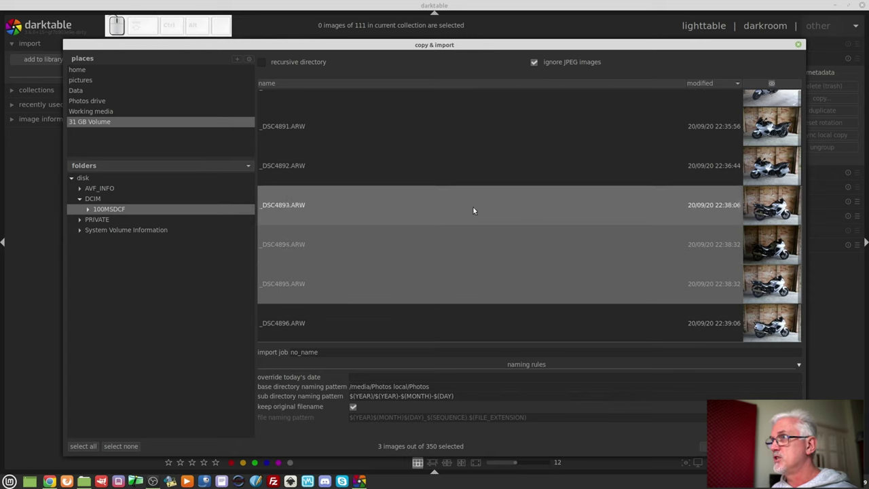
{"action": "left_click", "coordinate": [302, 135]}
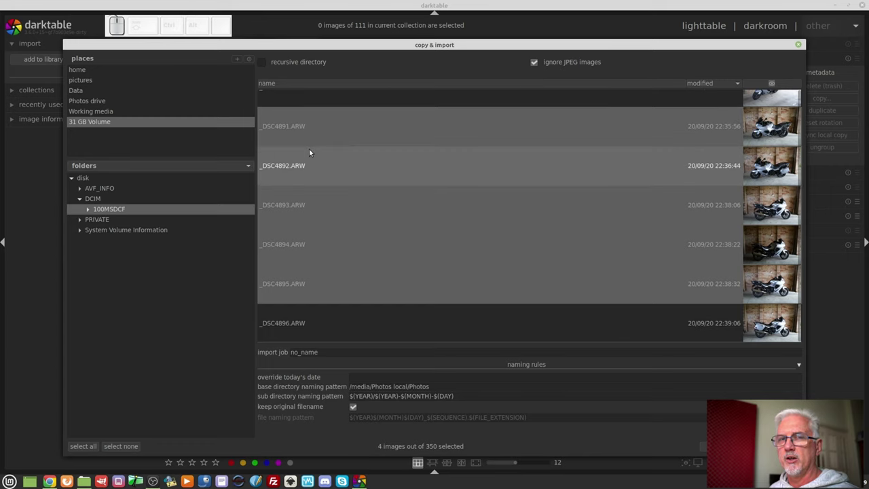
{"action": "scroll", "scroll_direction": "down", "scroll_amount": 3}
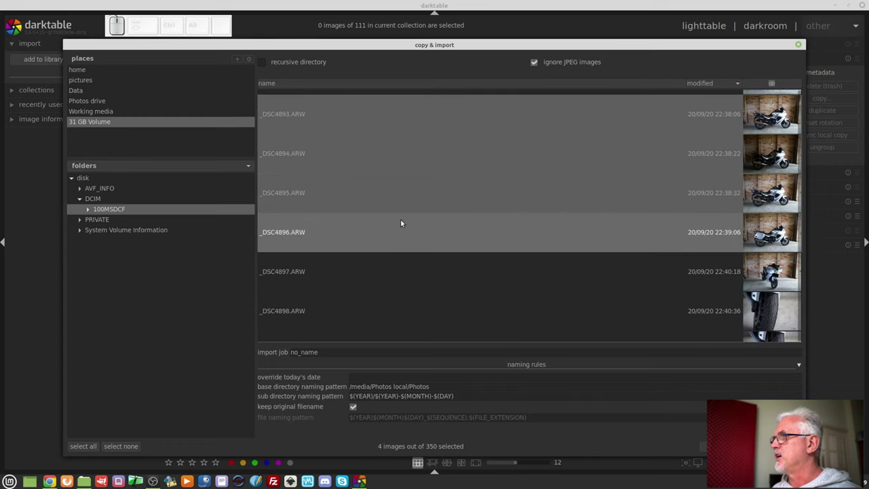
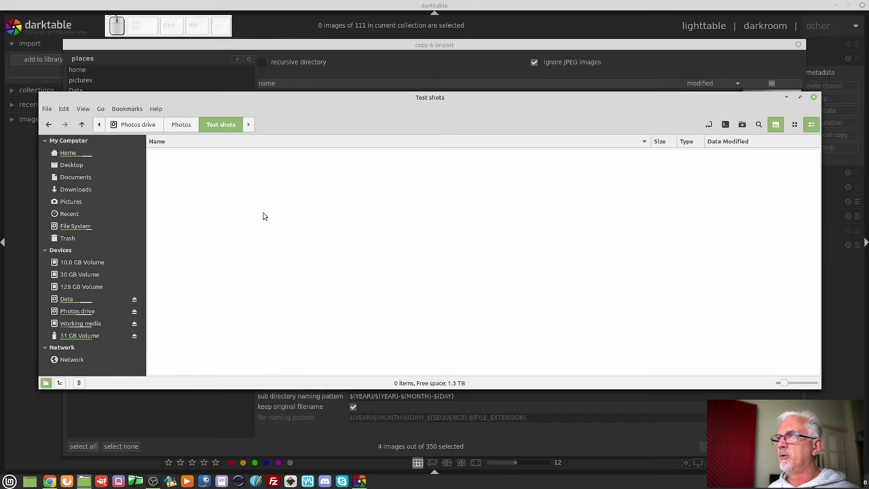
- Copy the Test shots folder path /media/Photos local/Photos/Test shots from Nemo's path bar
{"action": "left_click", "coordinate": [711, 126]}
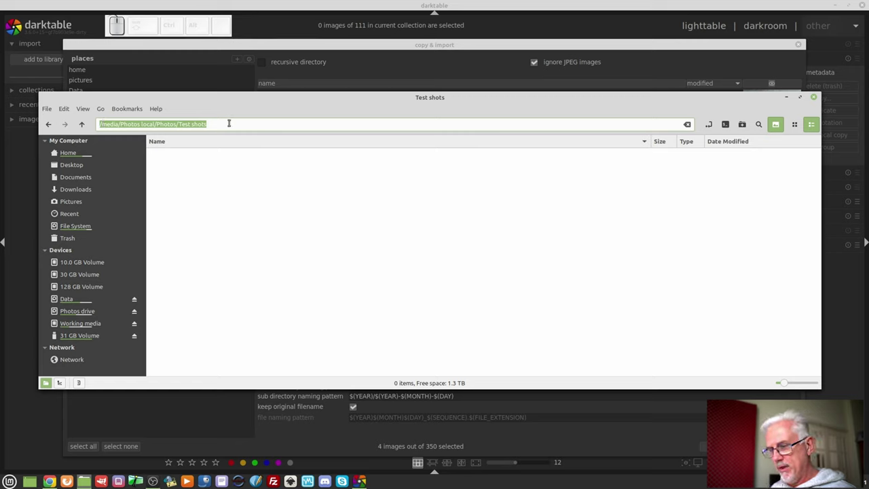
{"action": "key", "text": "ctrl+c"}
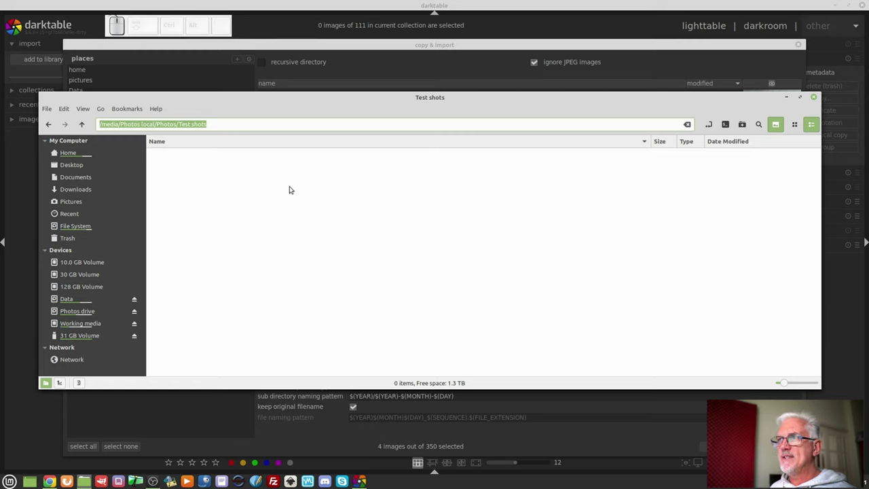
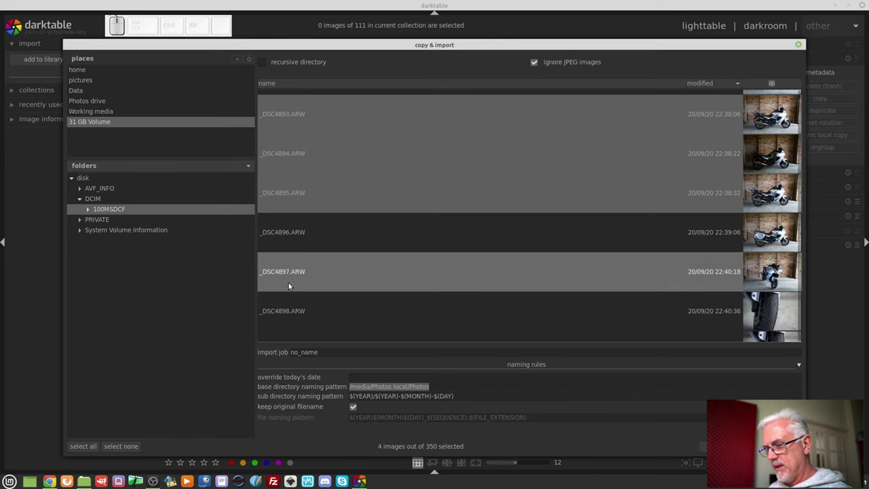
- Set the base directory to the pasted Test shots path and keep original filenames on
{"action": "key", "text": "ctrl+v"}
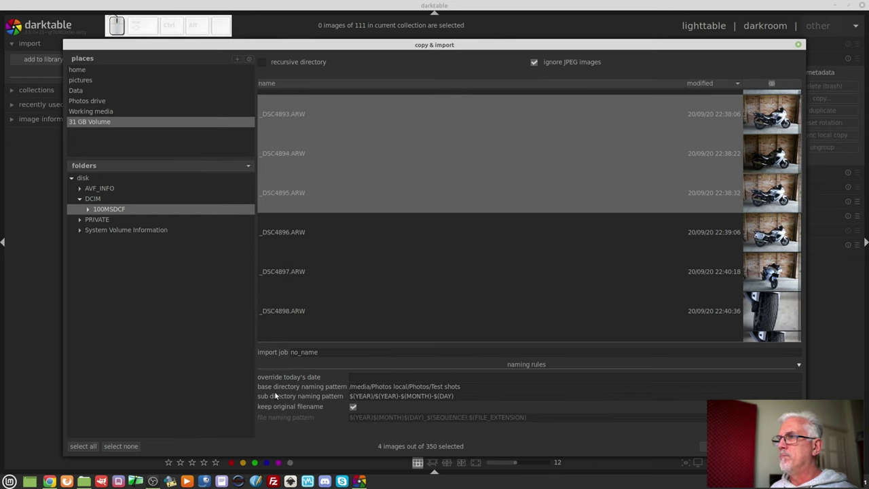
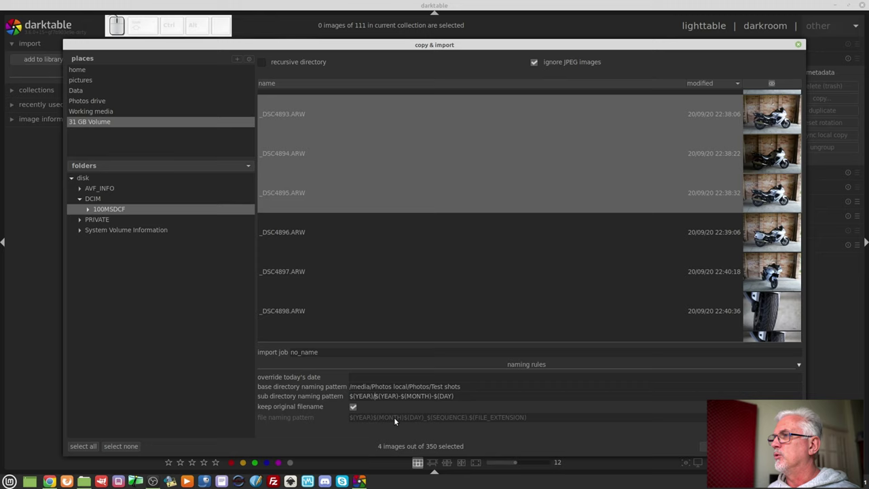
{"action": "key", "text": "Left"}
{"action": "key", "text": "Right"}
{"action": "key", "text": "Left"}
{"action": "key", "text": "Right"}
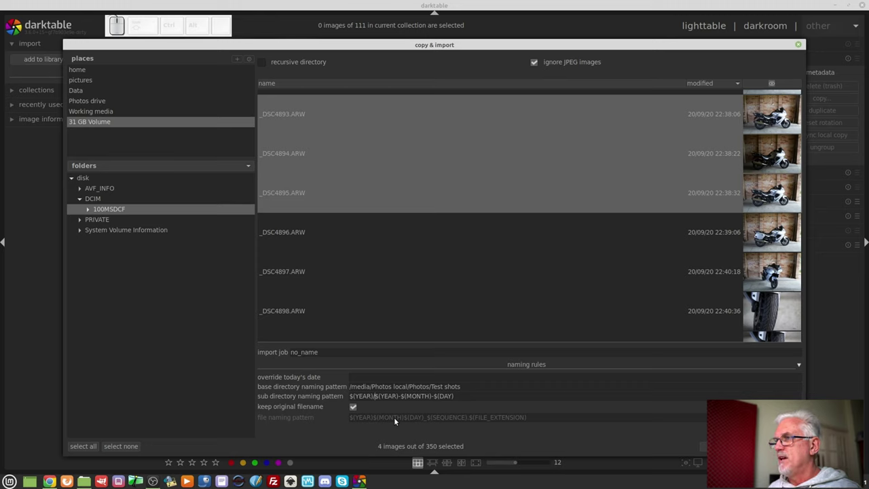
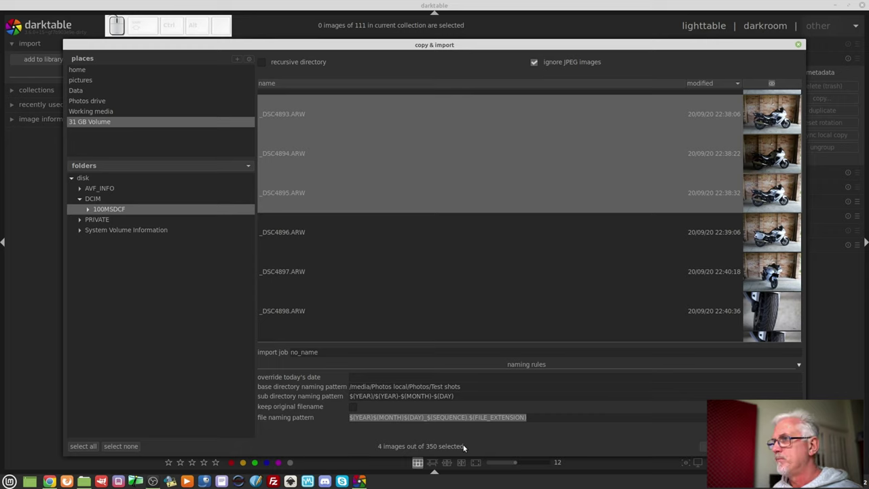
{"action": "left_click", "coordinate": [356, 407]}
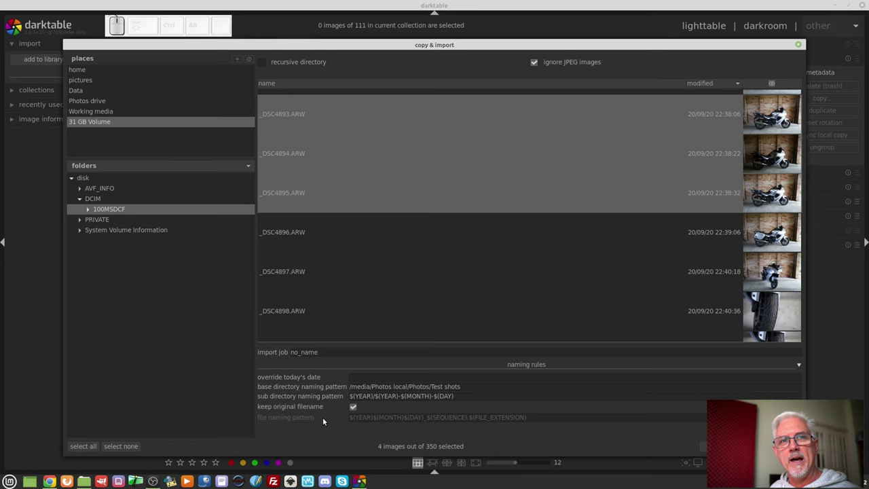
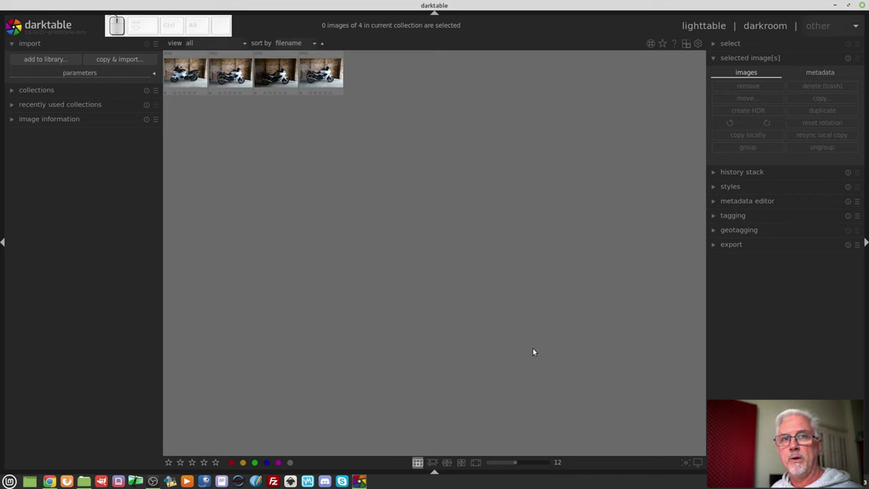
- Select the first imported motorcycle shot and expand its image information details
{"action": "left_click", "coordinate": [191, 80]}
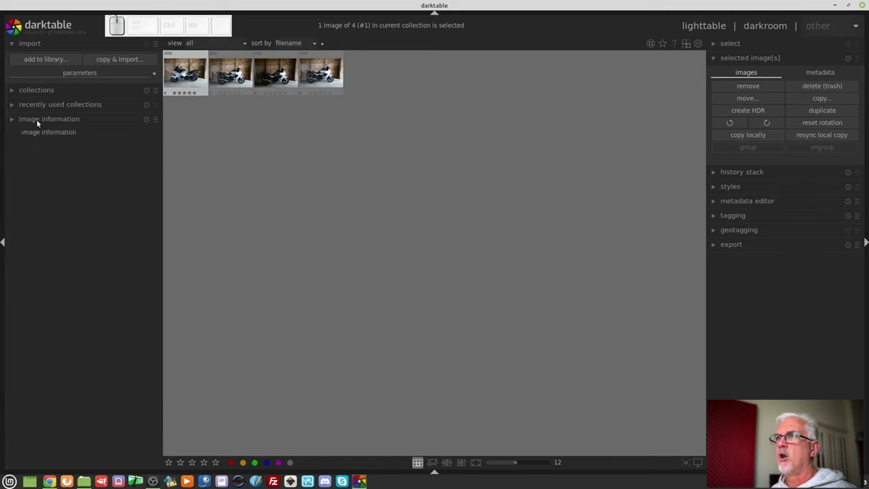
{"action": "left_click", "coordinate": [36, 121]}
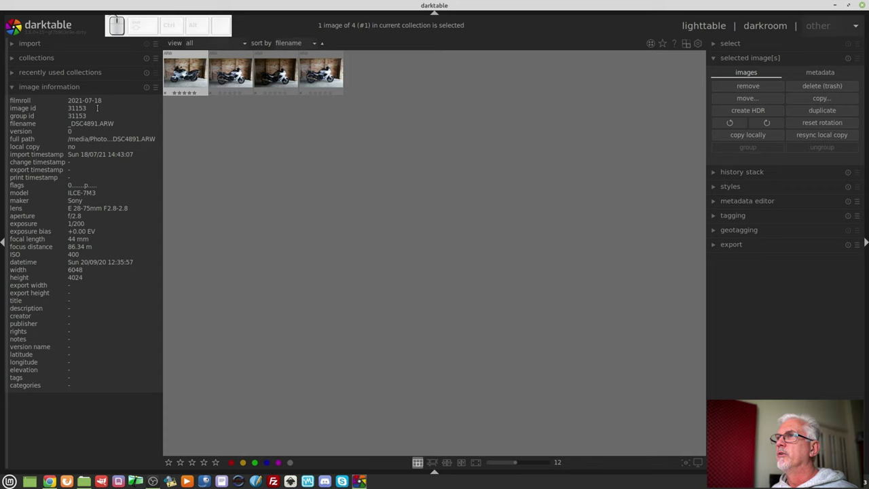
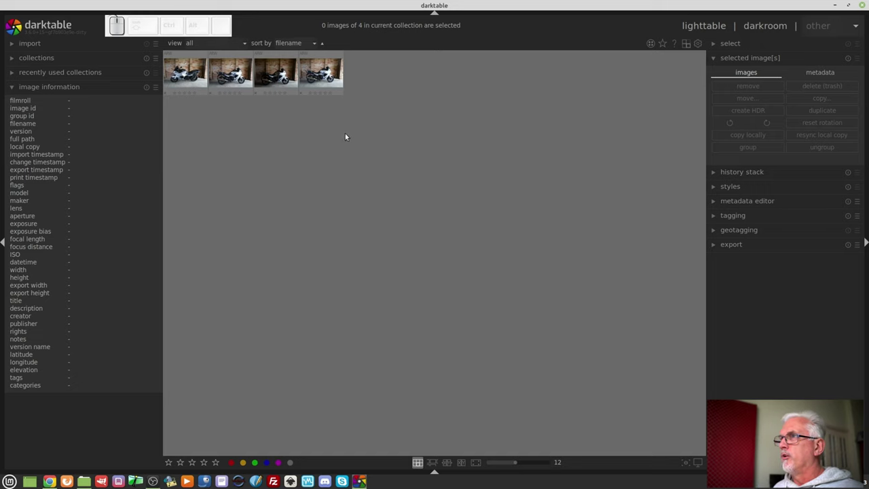
- Open _DSC4891.ARW in the darkroom and list its base processing modules
{"action": "left_click", "coordinate": [184, 79]}
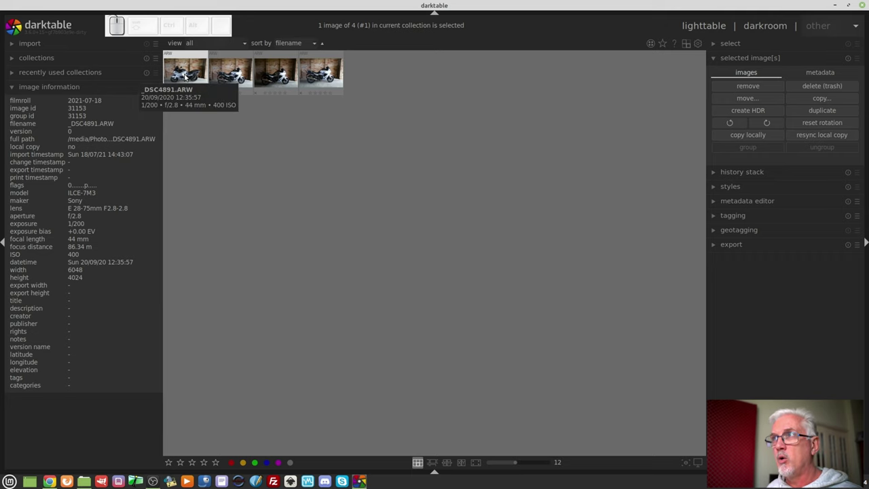
{"action": "left_click", "coordinate": [189, 76]}
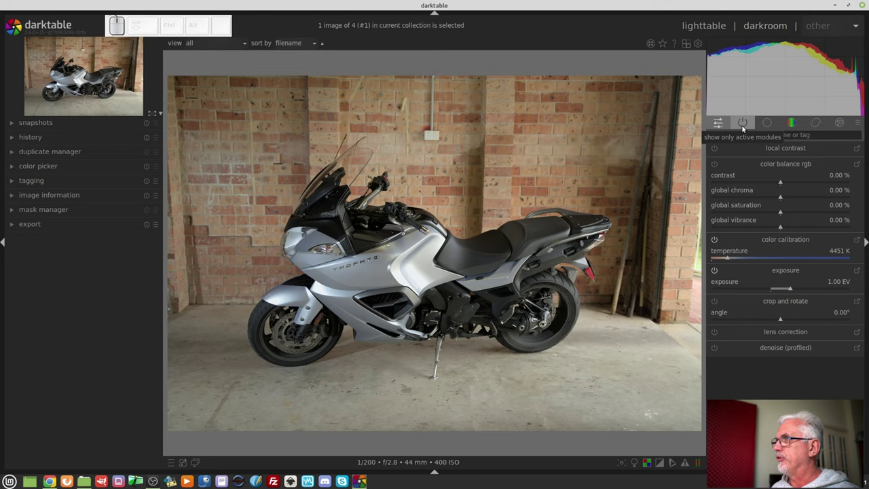
{"action": "left_click", "coordinate": [746, 128]}
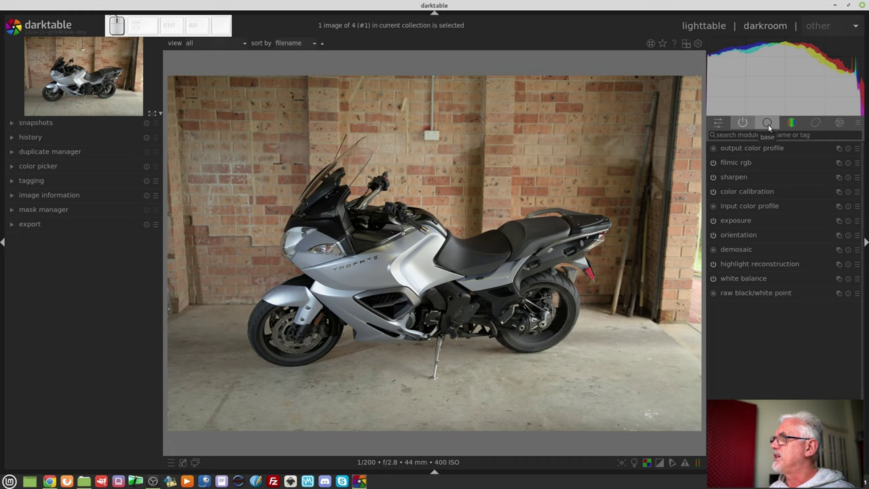
- Browse the tone, colour, correction and effect module groups and the group presets menu
{"action": "left_click", "coordinate": [769, 125]}
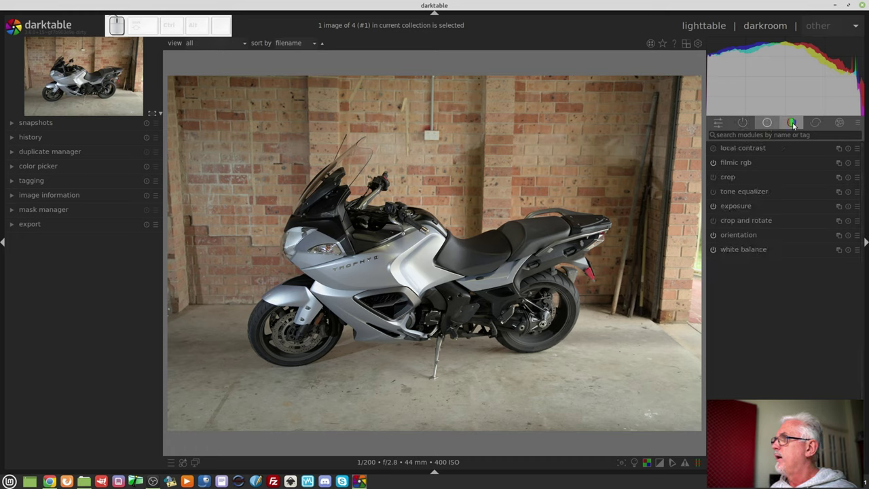
{"action": "left_click", "coordinate": [792, 124]}
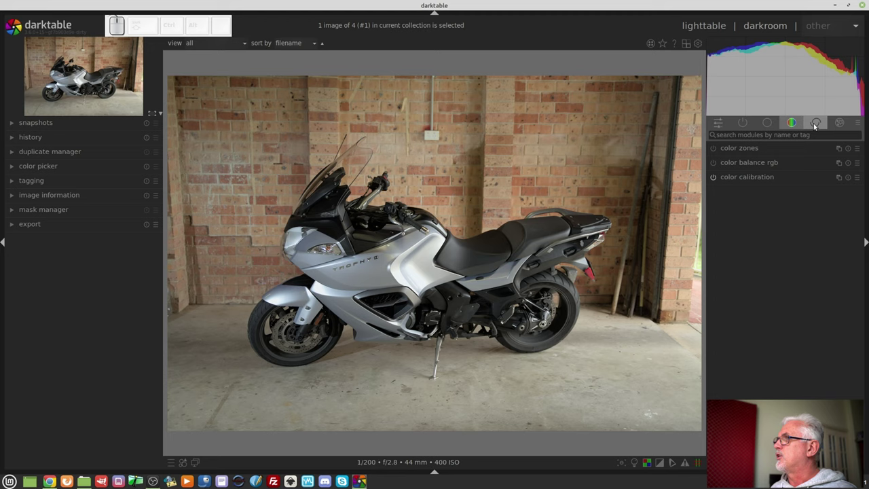
{"action": "left_click", "coordinate": [812, 125]}
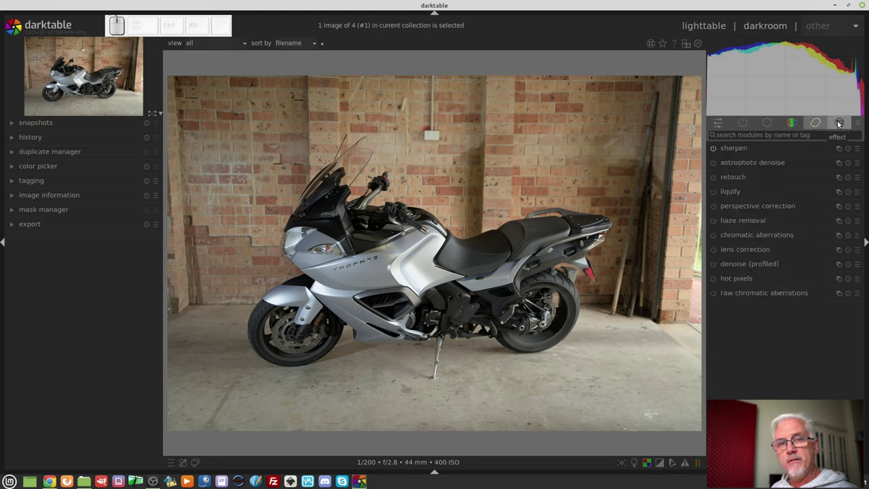
{"action": "left_click", "coordinate": [838, 122]}
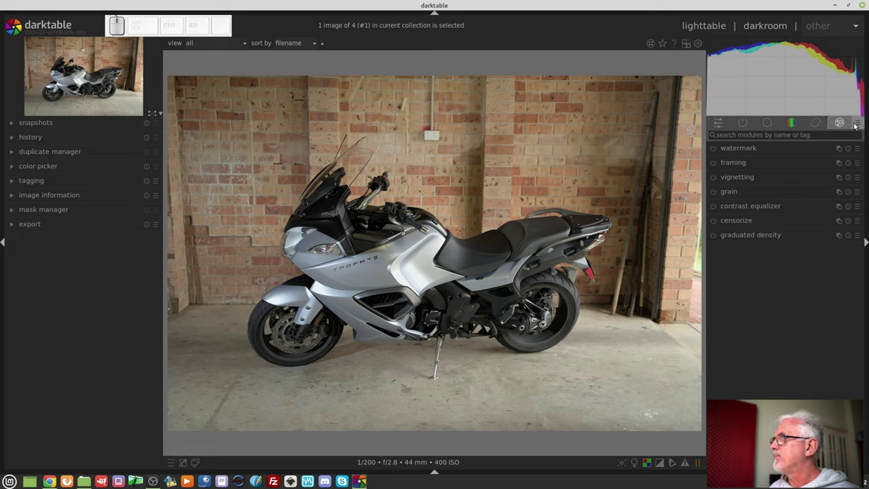
{"action": "left_click", "coordinate": [862, 127]}
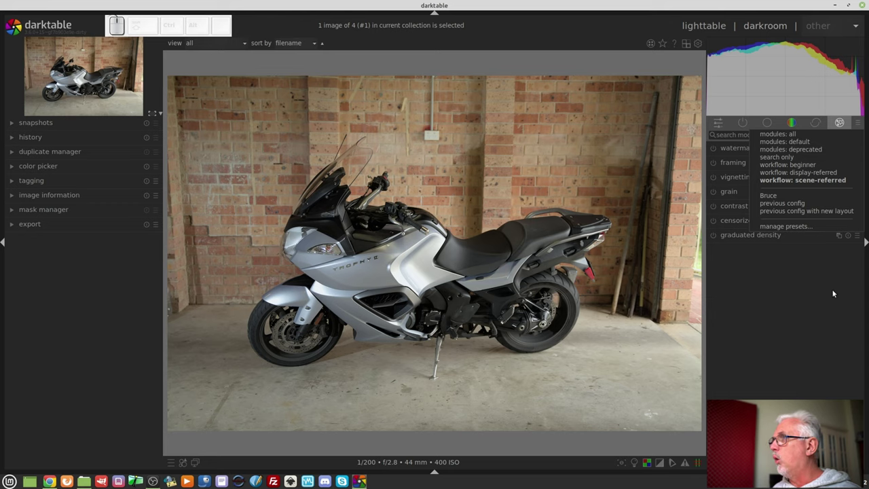
{"action": "left_click", "coordinate": [810, 301]}
{"action": "left_click", "coordinate": [741, 121]}
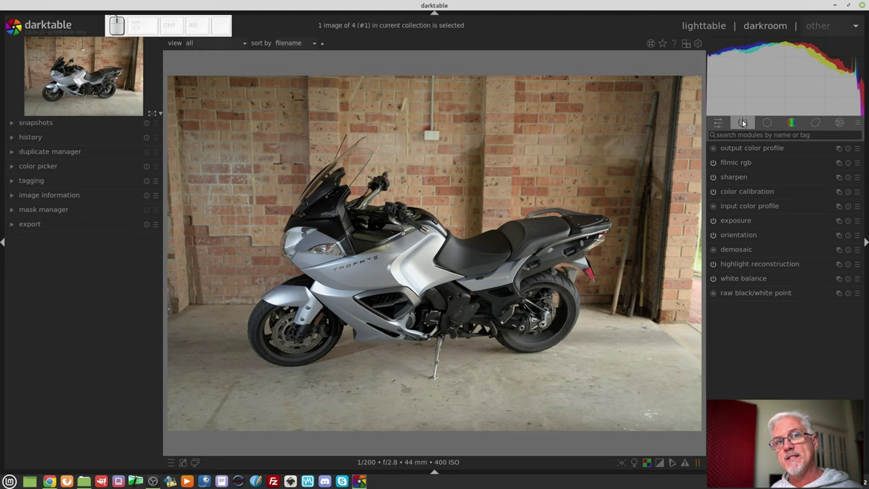
{"action": "left_click", "coordinate": [860, 122]}
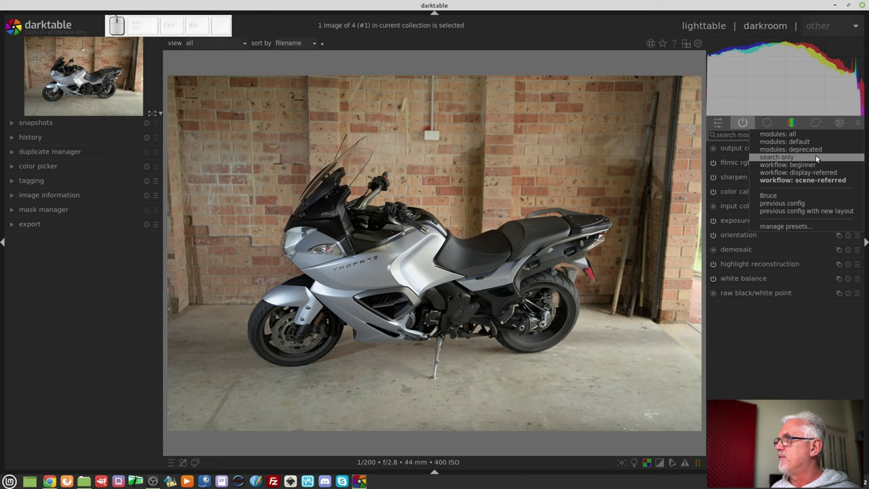
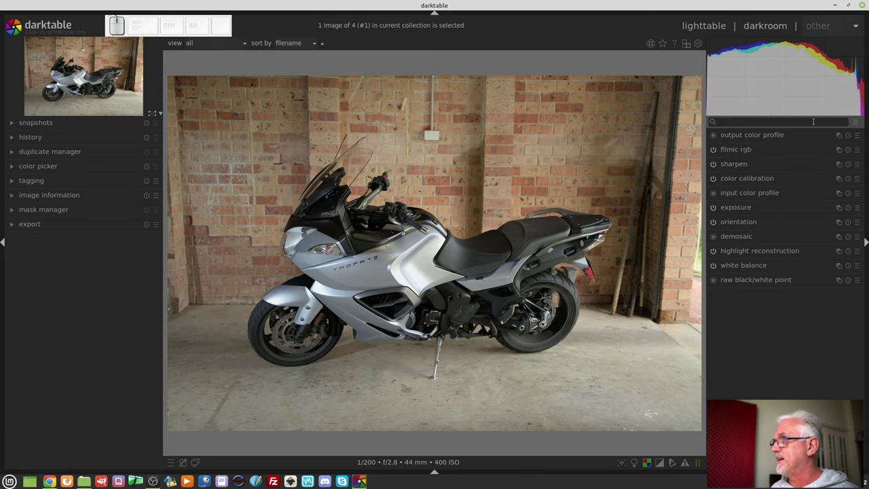
- Apply the scene-referred workflow layout and review it in the module layout manager
{"action": "left_click", "coordinate": [857, 124]}
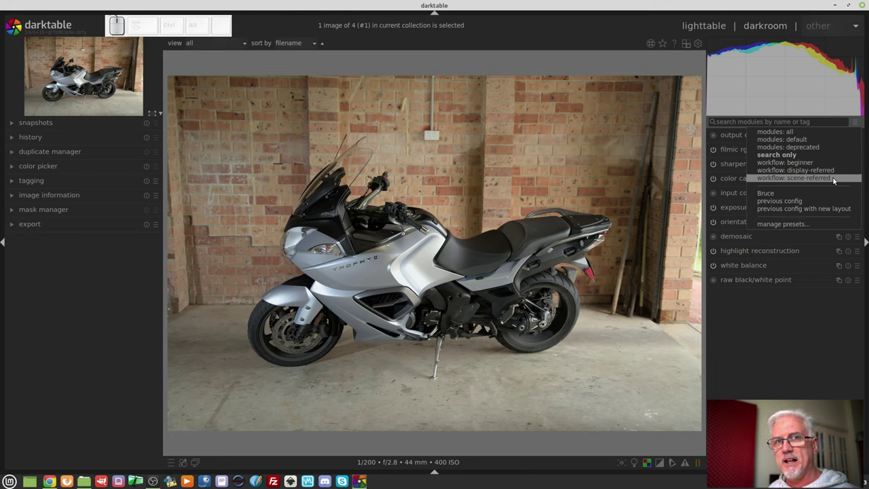
{"action": "left_click", "coordinate": [838, 180]}
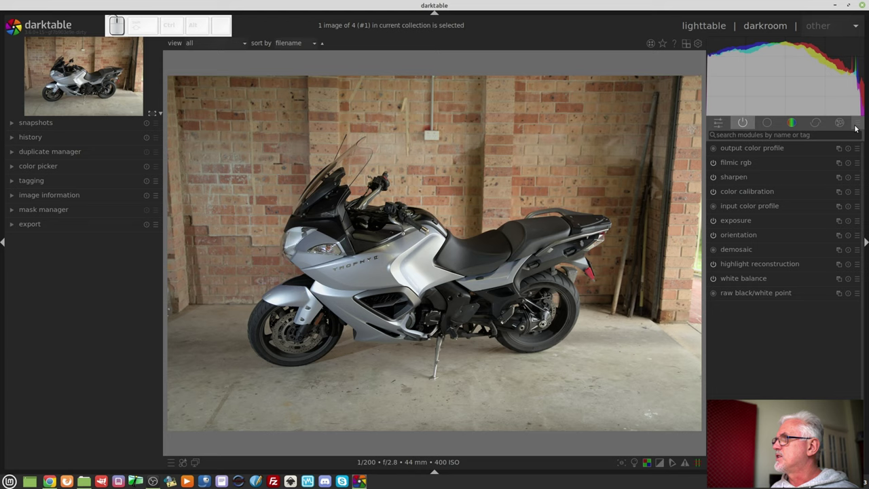
{"action": "left_click", "coordinate": [862, 123]}
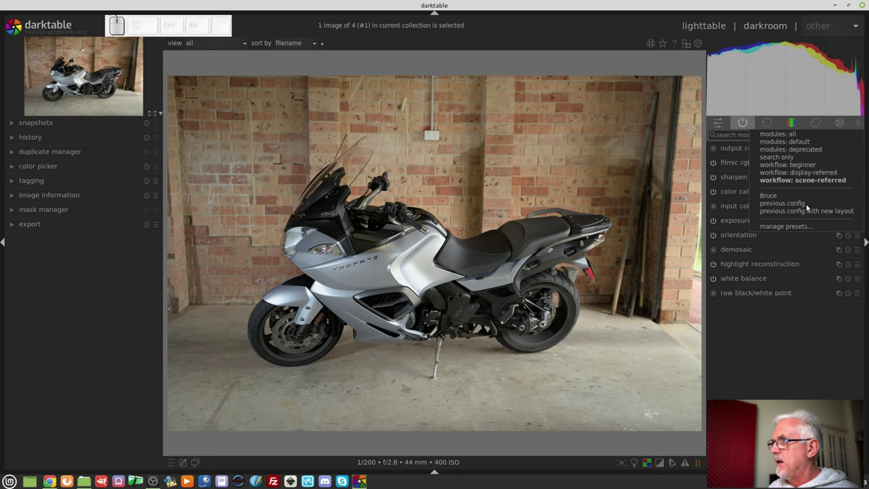
{"action": "left_click", "coordinate": [797, 231]}
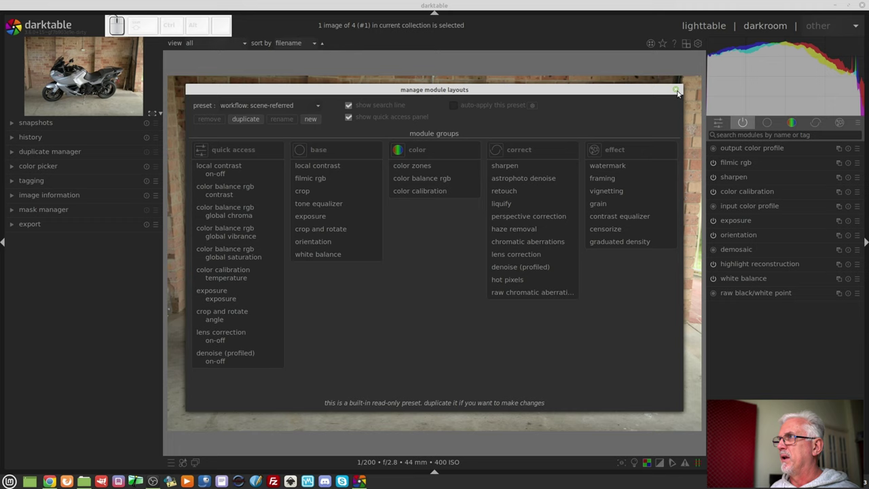
{"action": "left_click", "coordinate": [679, 92]}
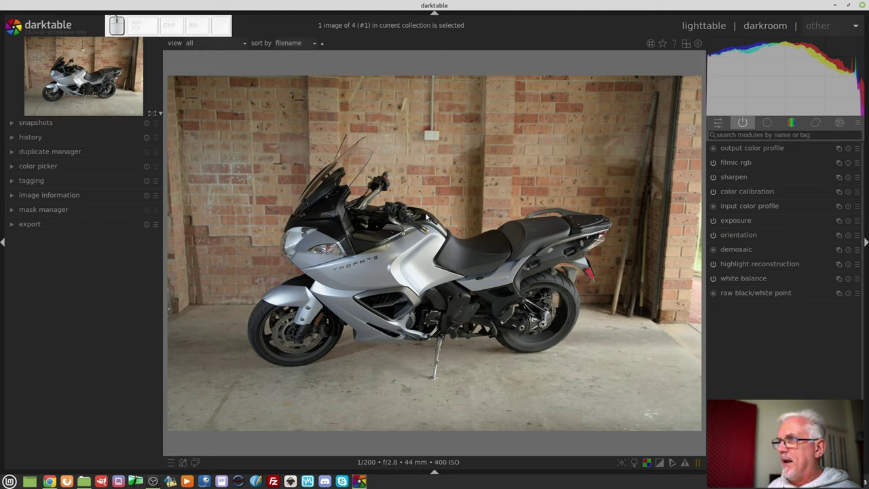
- Expand the crop module in the base group and list its aspect ratio choices
{"action": "left_click", "coordinate": [765, 121]}
{"action": "left_click", "coordinate": [725, 177]}
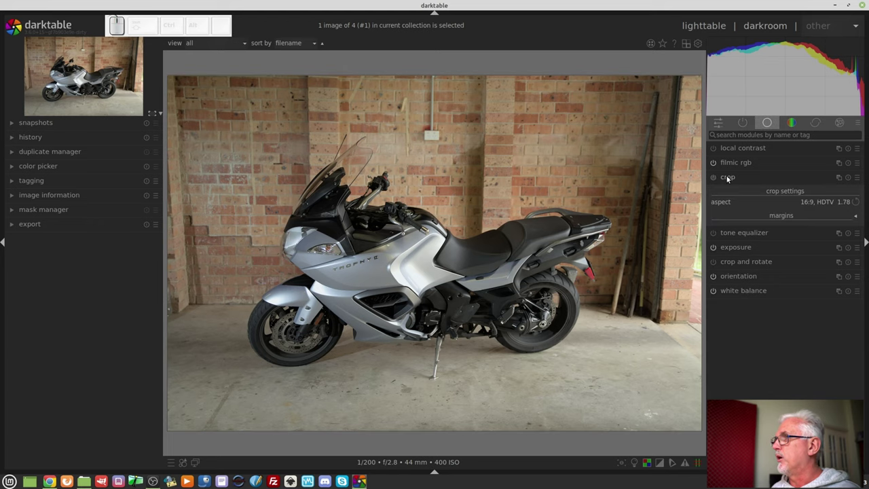
{"action": "left_click", "coordinate": [823, 204]}
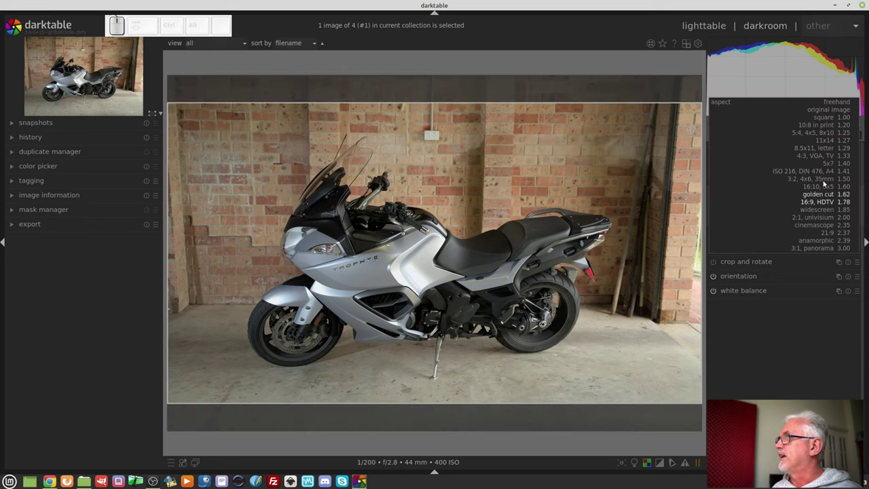
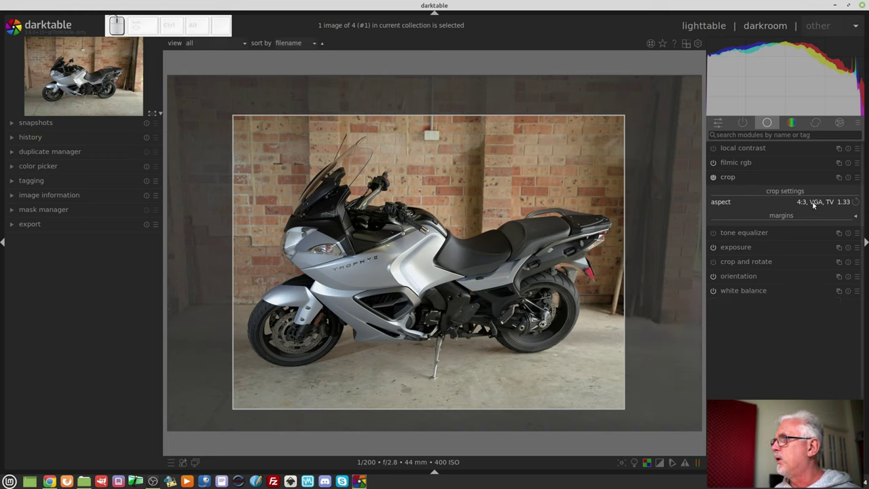
- Switch the crop aspect ratio to 3:2 (4x6, 35mm)
{"action": "left_click", "coordinate": [813, 199]}
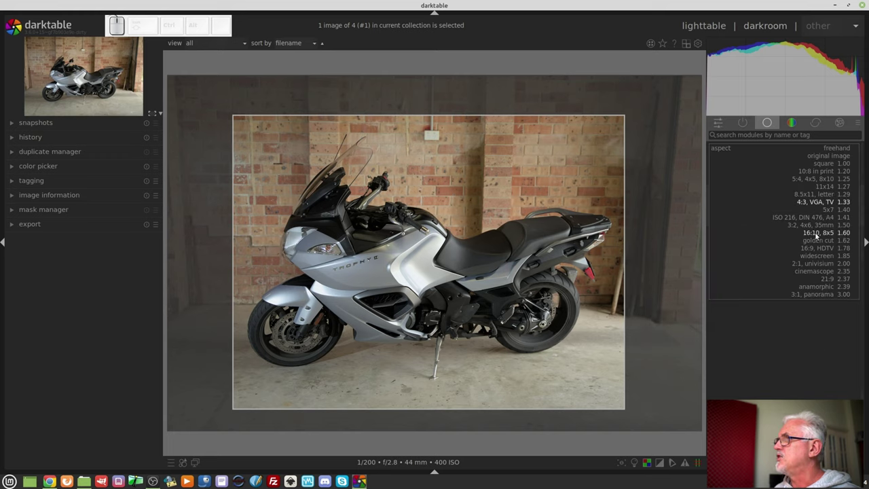
{"action": "left_click", "coordinate": [809, 224]}
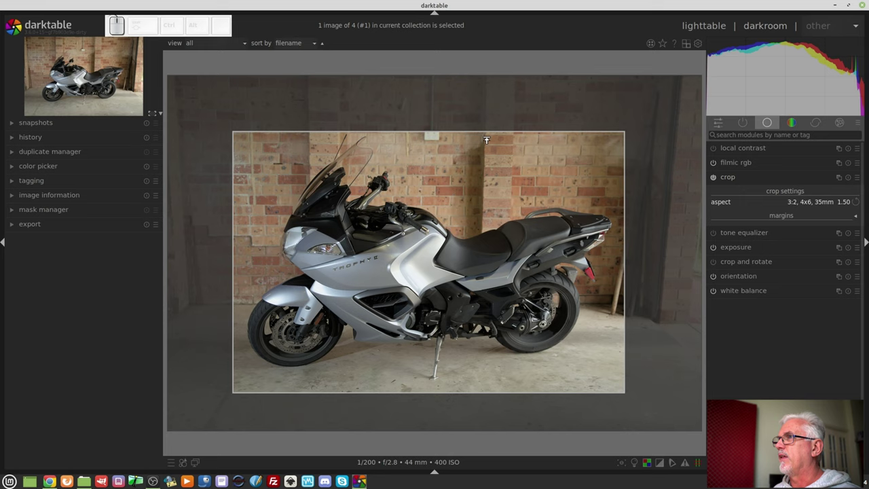
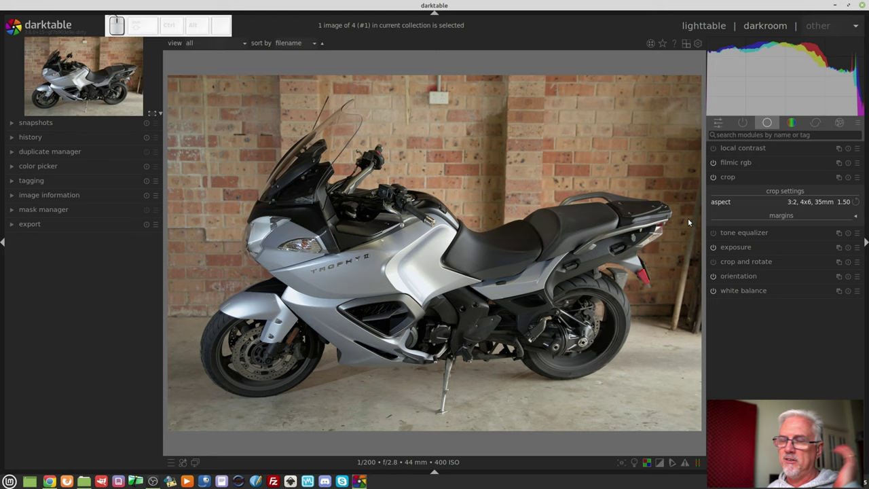
- Expand the export module and keep target storage as file on disk
{"action": "left_click", "coordinate": [77, 230]}
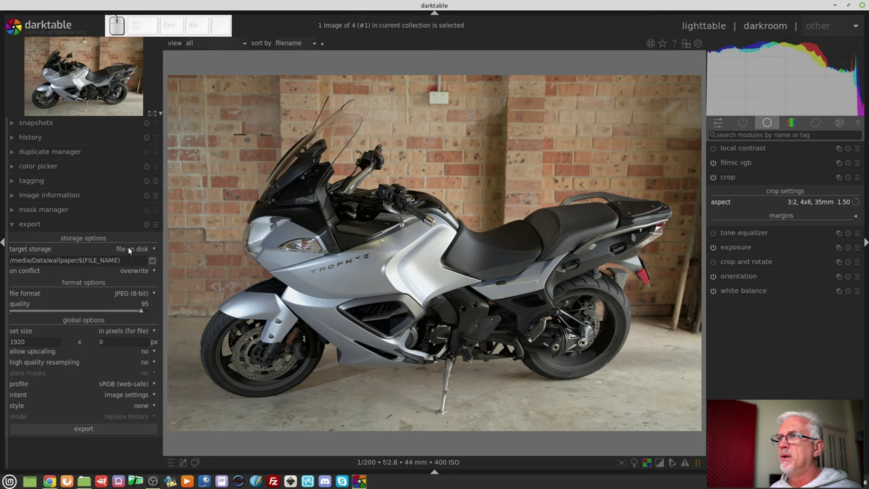
{"action": "left_click", "coordinate": [134, 251]}
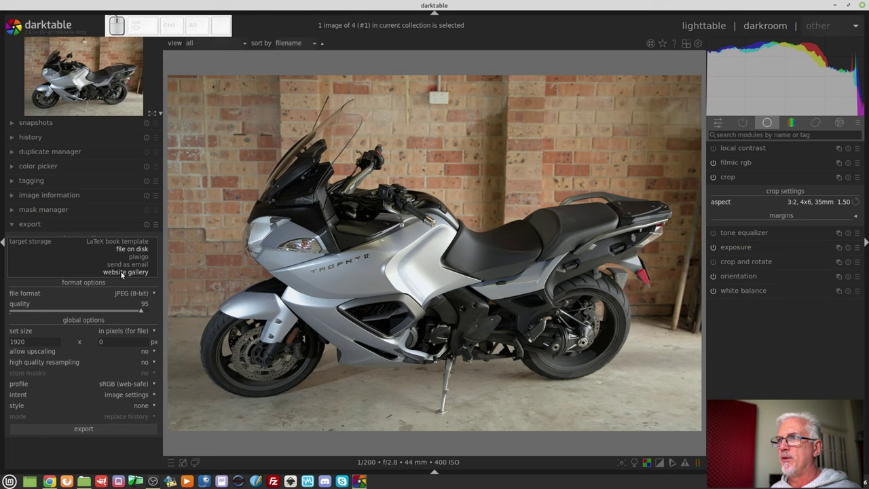
{"action": "left_click", "coordinate": [110, 226]}
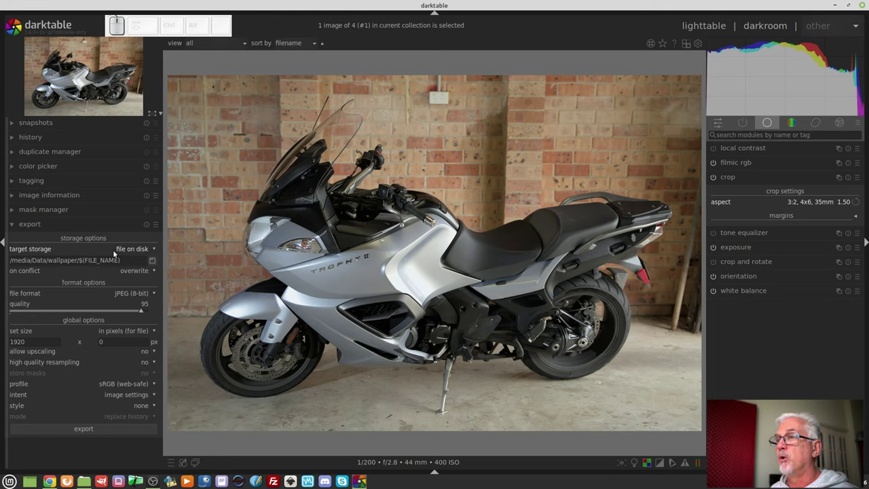
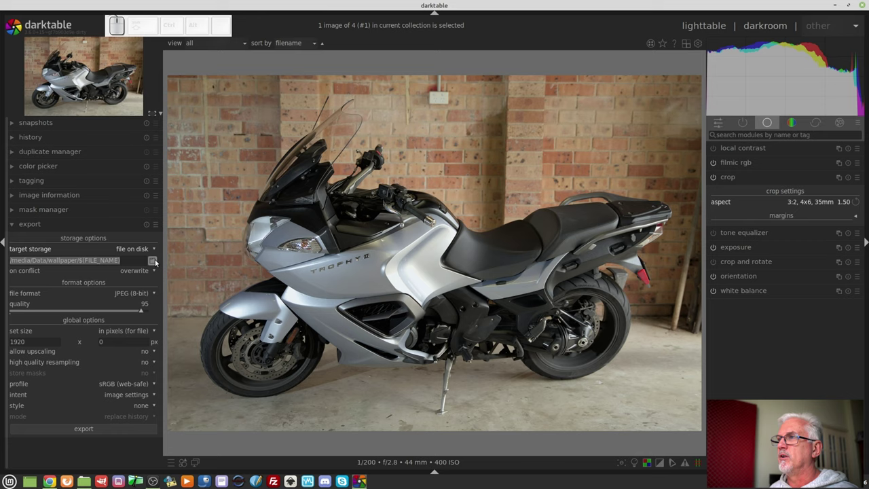
- Set the export destination to /home/bruce/Pictures/Trophy
{"action": "left_click", "coordinate": [156, 263]}
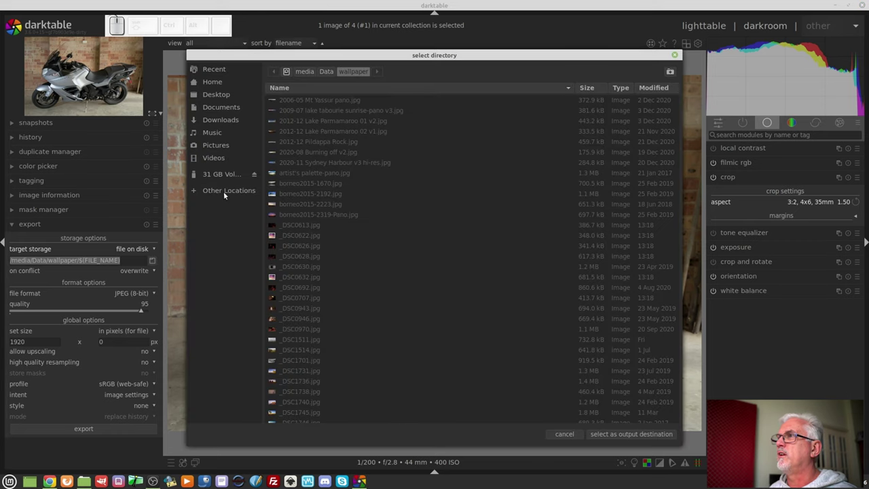
{"action": "left_click", "coordinate": [216, 146]}
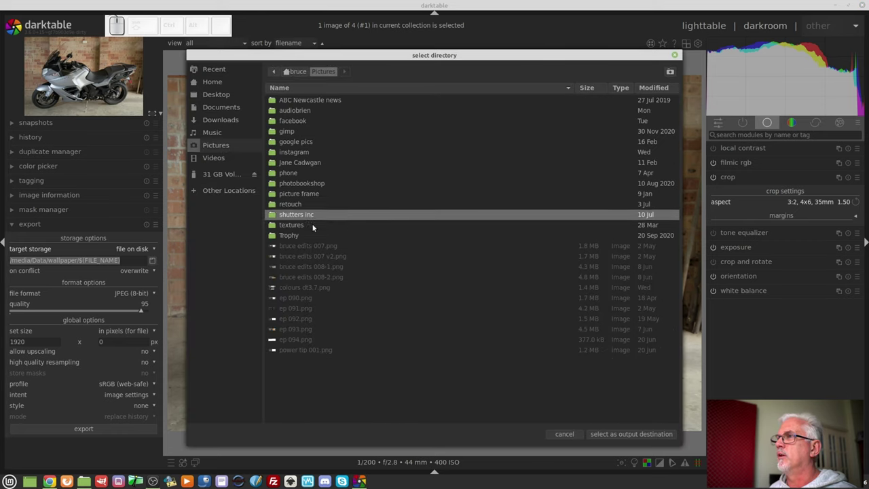
{"action": "left_click", "coordinate": [286, 235]}
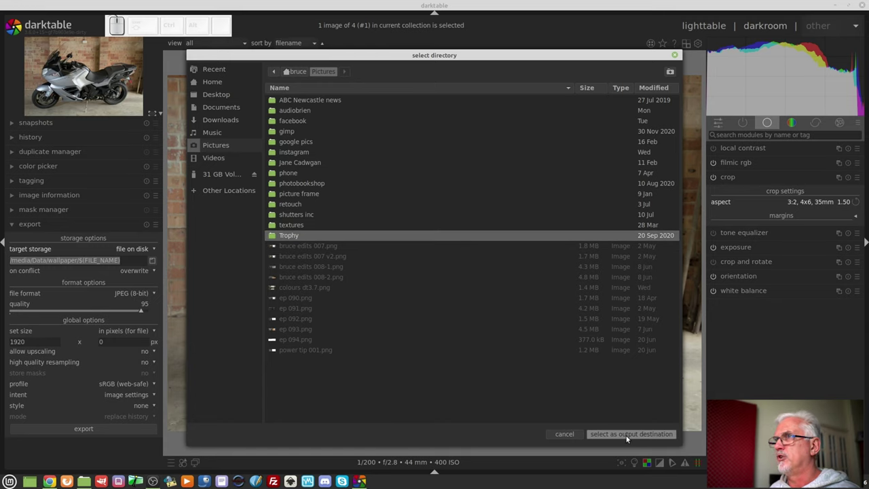
{"action": "left_click", "coordinate": [619, 435]}
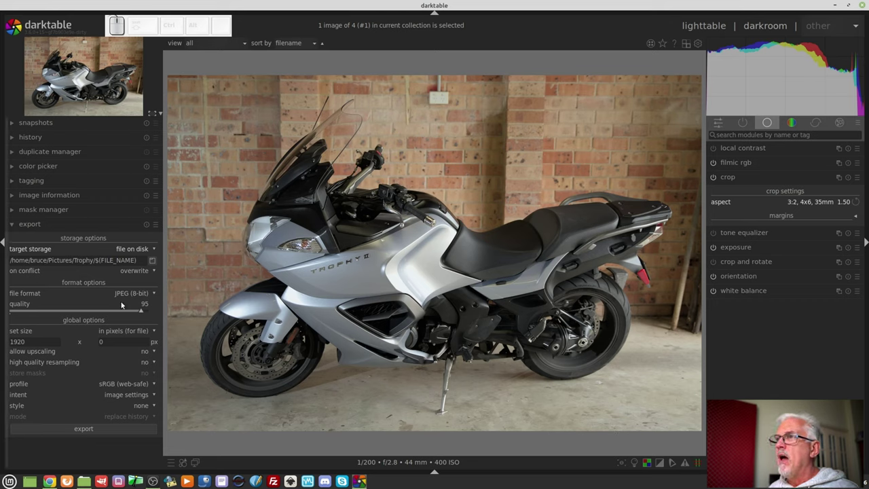
- Keep 8-bit JPEG format, set quality to 75 and review the upscaling option
{"action": "left_click", "coordinate": [122, 292]}
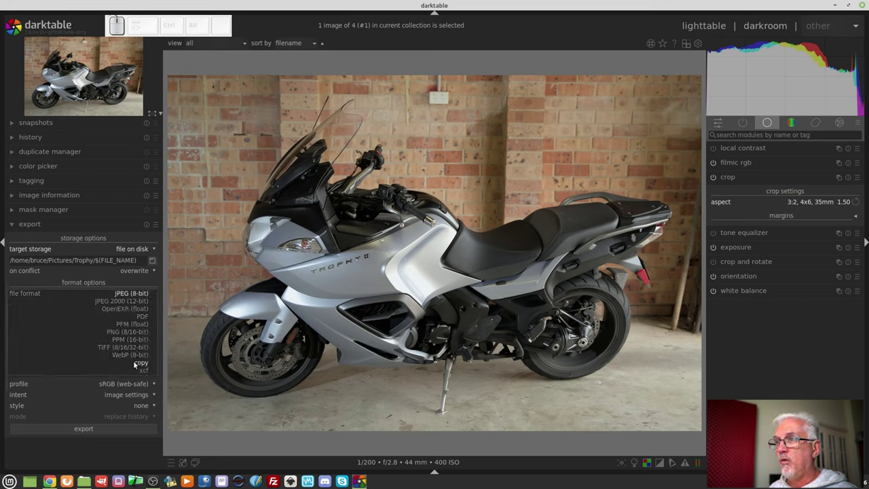
{"action": "left_click", "coordinate": [113, 279]}
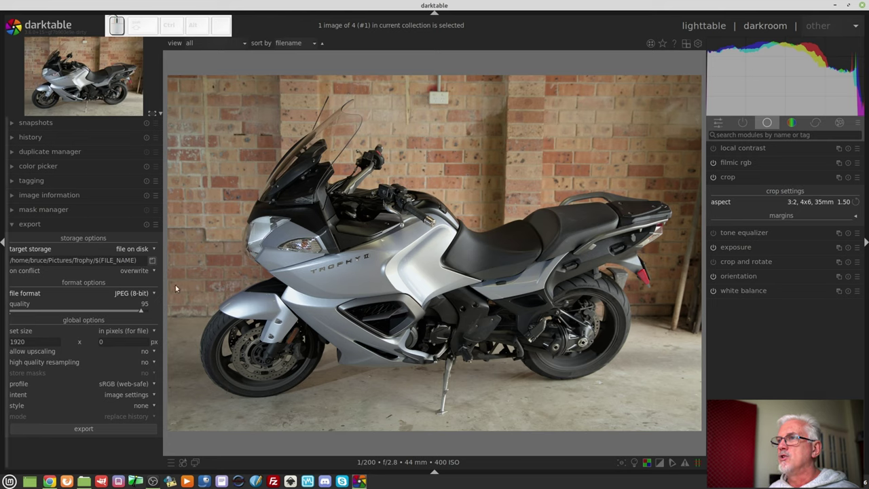
{"action": "left_click_drag", "start_coordinate": [134, 312], "coordinate": [90, 312]}
{"action": "right_click", "coordinate": [90, 312]}
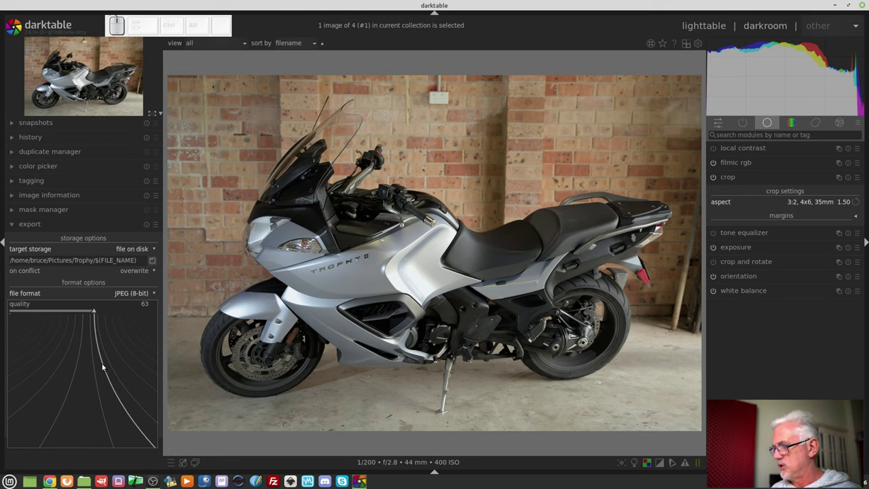
{"action": "key", "text": "KP_7"}
{"action": "key", "text": "KP_5"}
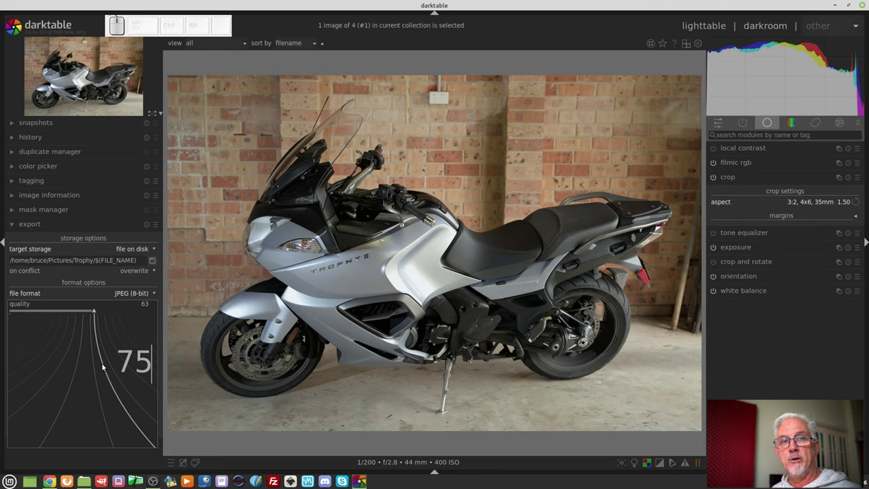
{"action": "key", "text": "KP_Enter"}
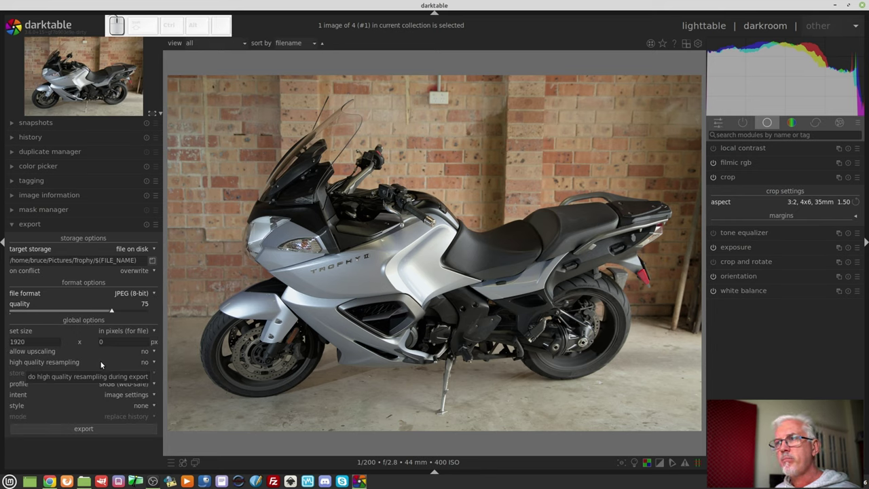
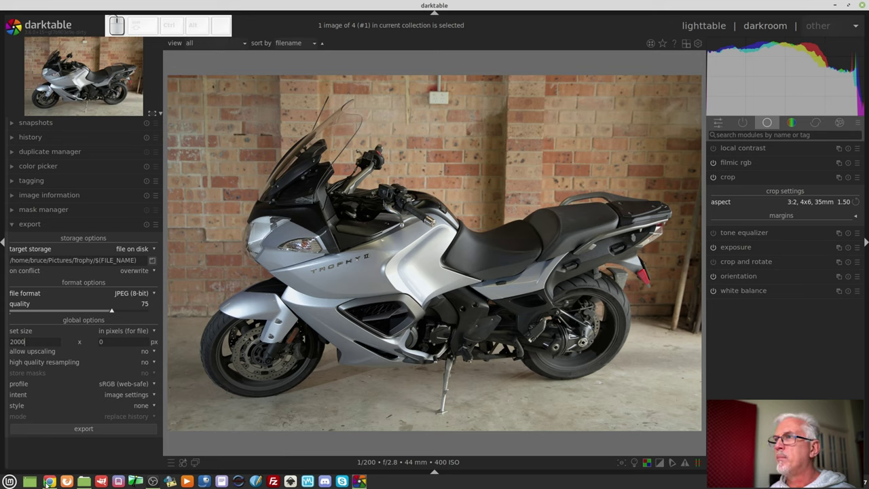
{"action": "left_click", "coordinate": [147, 355]}
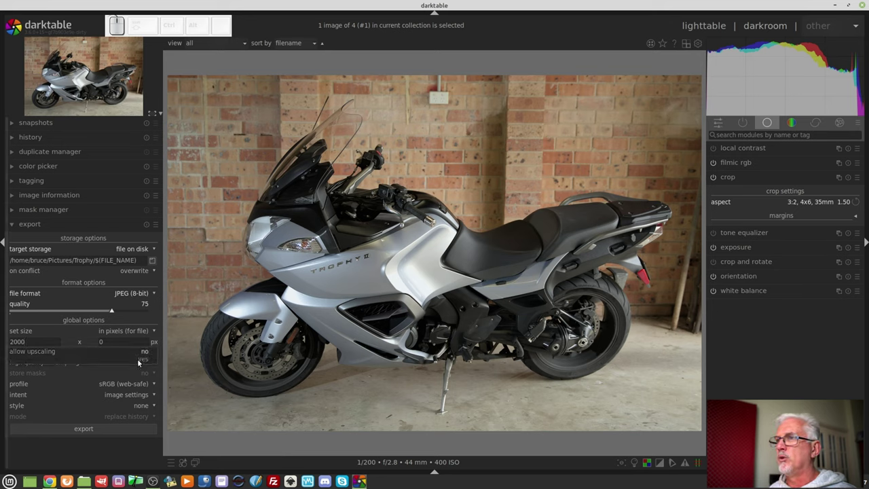